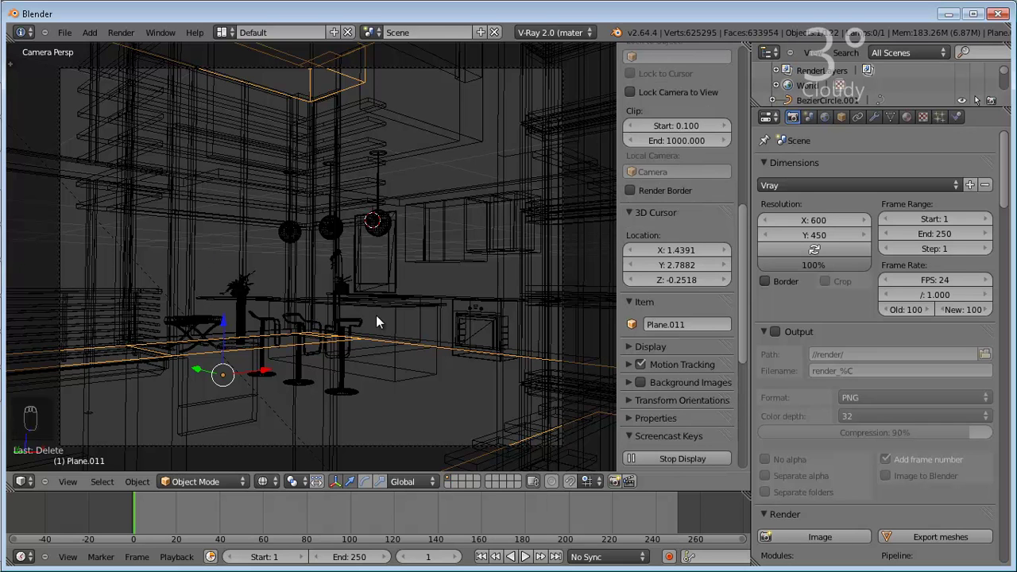
- Isolate Plane.011 in Local View, orbit out of the camera, and enter Edit Mode on its mesh
key("shift+h")
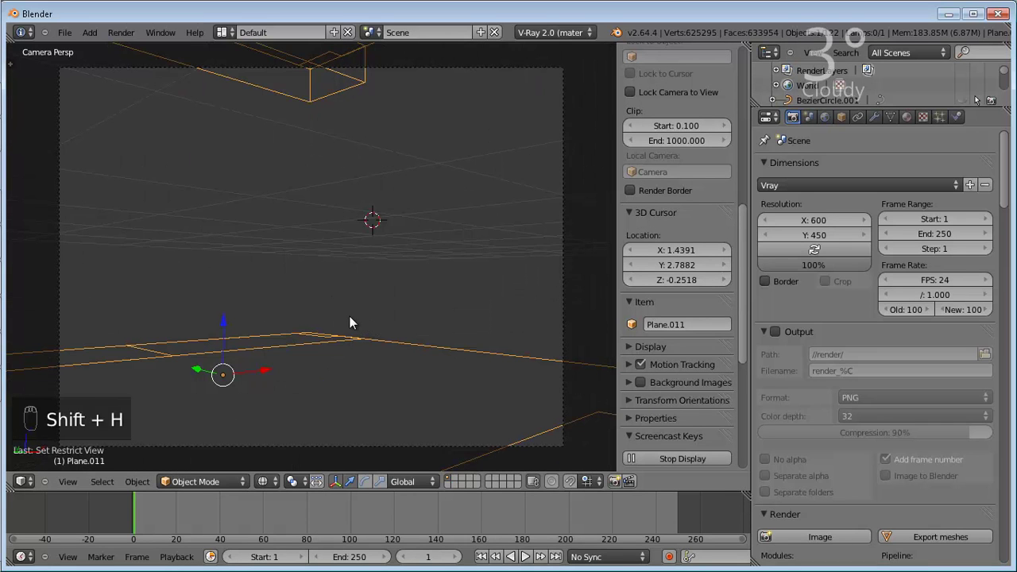
key("z")
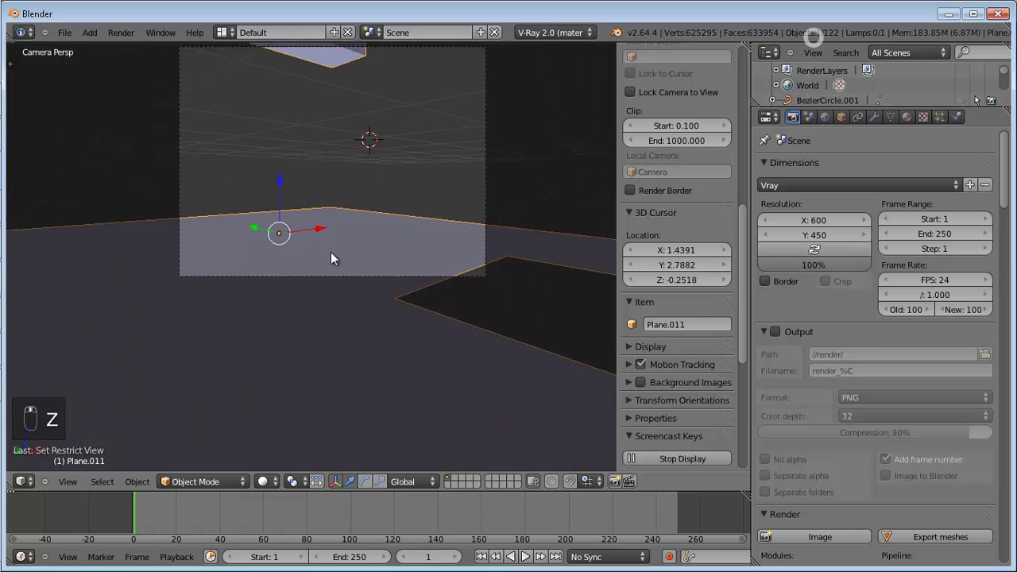
left_click_drag(344, 255, 760, 553)
key("Tab")
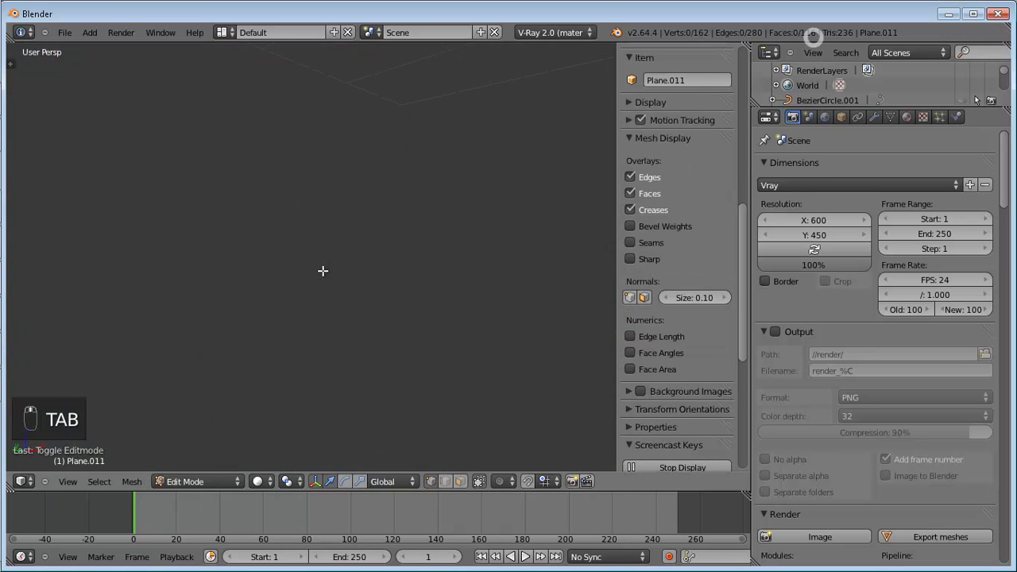
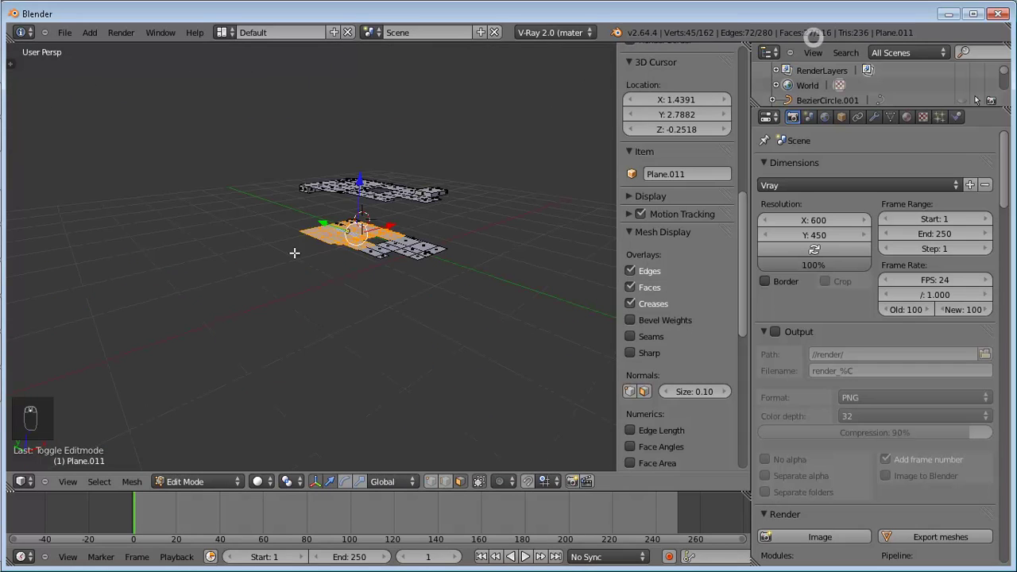
- Box-select the lower floor faces around the square opening
left_click_drag(63, 38, 188, 68)
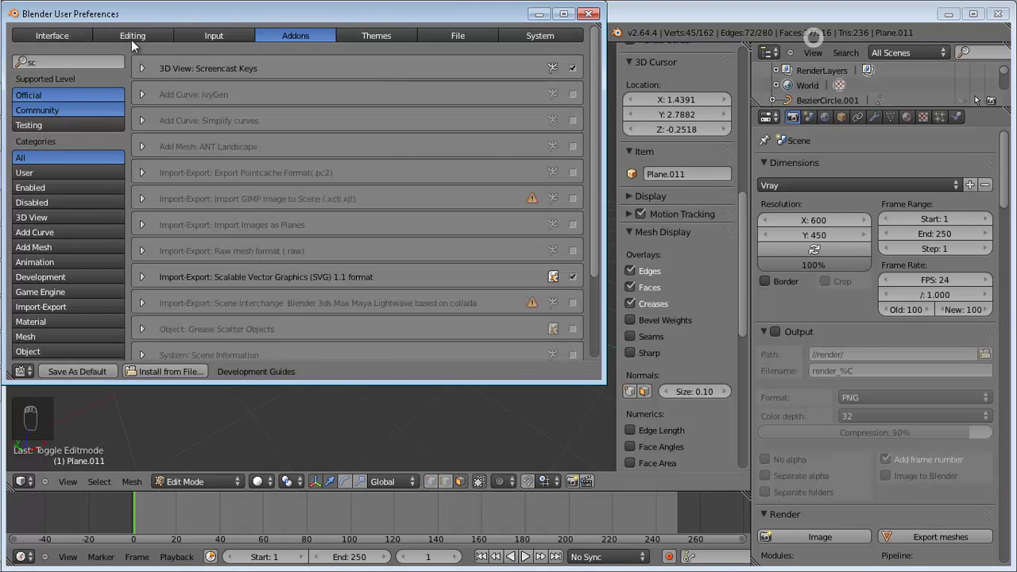
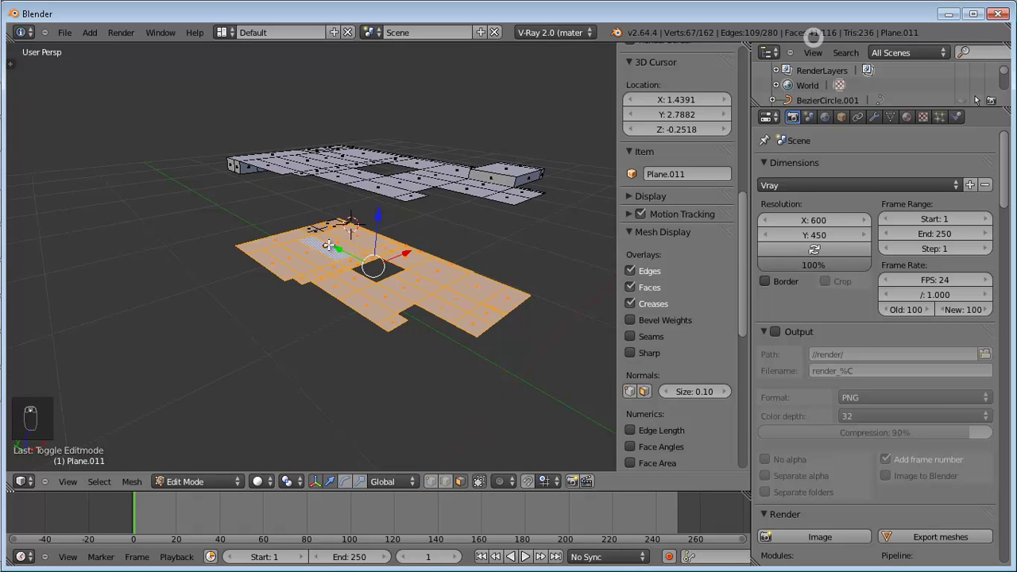
- Separate the selected faces into Plane.001, return to Object Mode and select the new object
key("p")
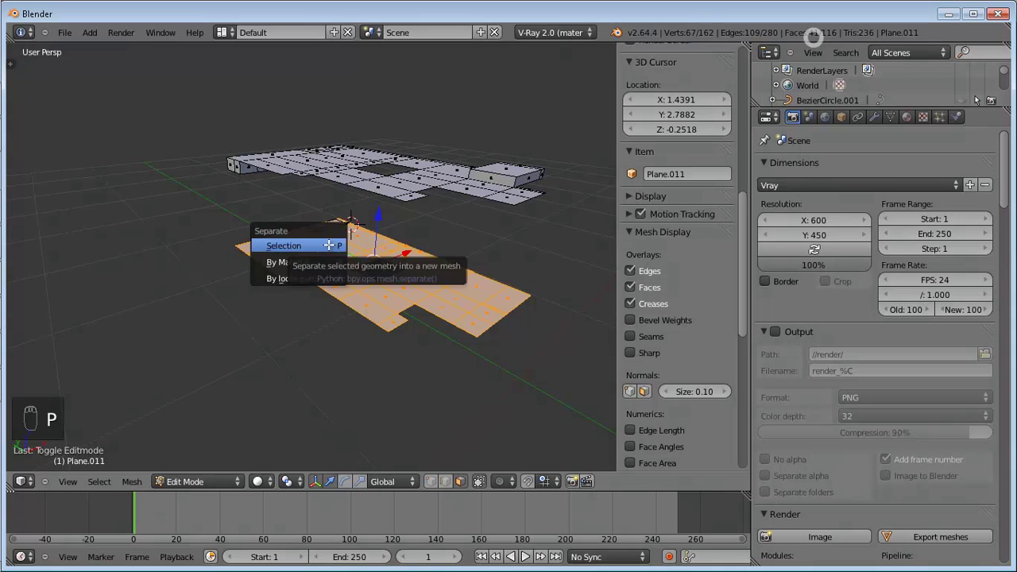
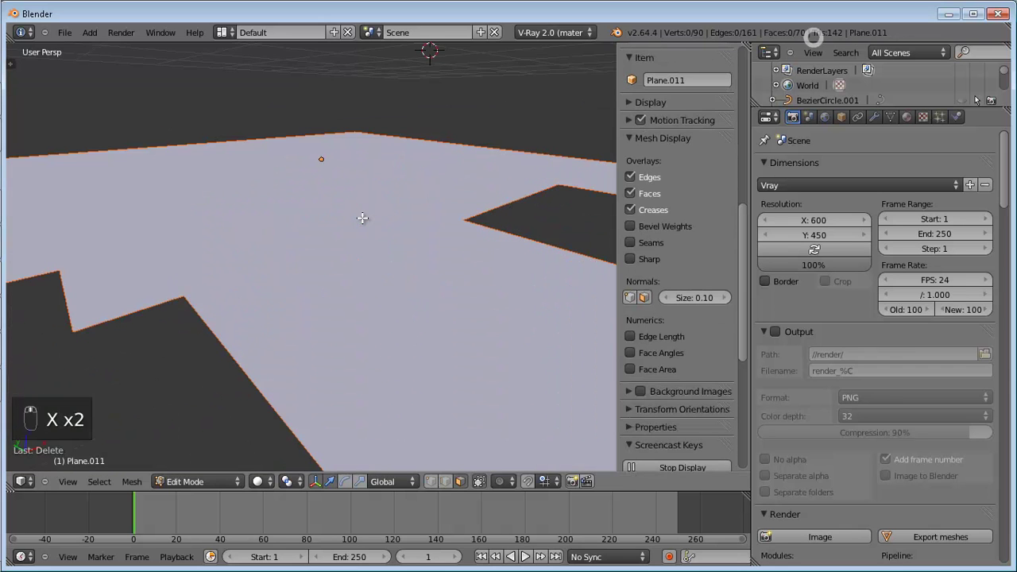
key("Tab")
left_click_drag(356, 226, 356, 227)
key("shift+h")
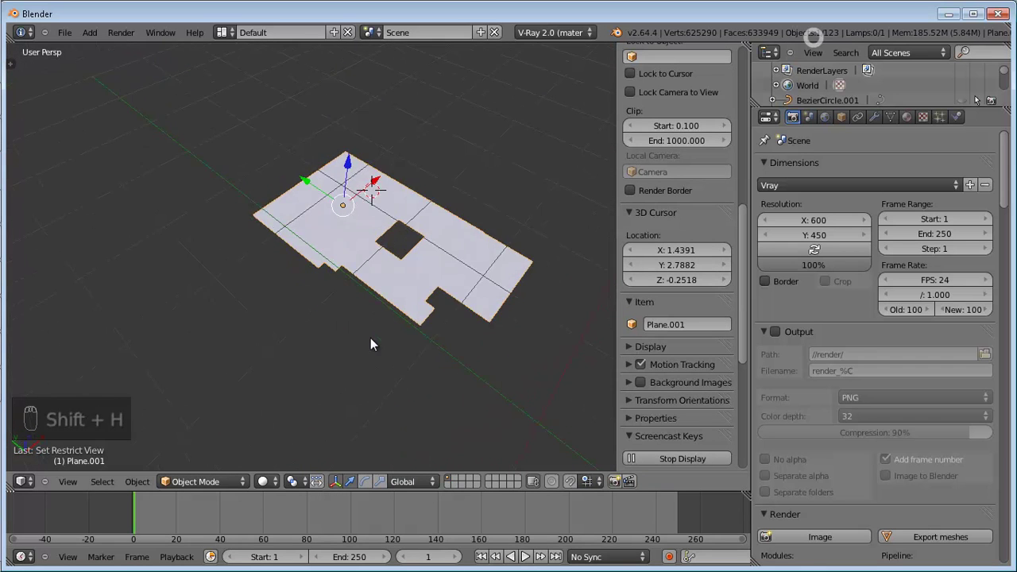
- Switch to Top view (numpad 7) looking straight down on Plane.001
left_click_drag(350, 270, 349, 269)
key("KP_7")
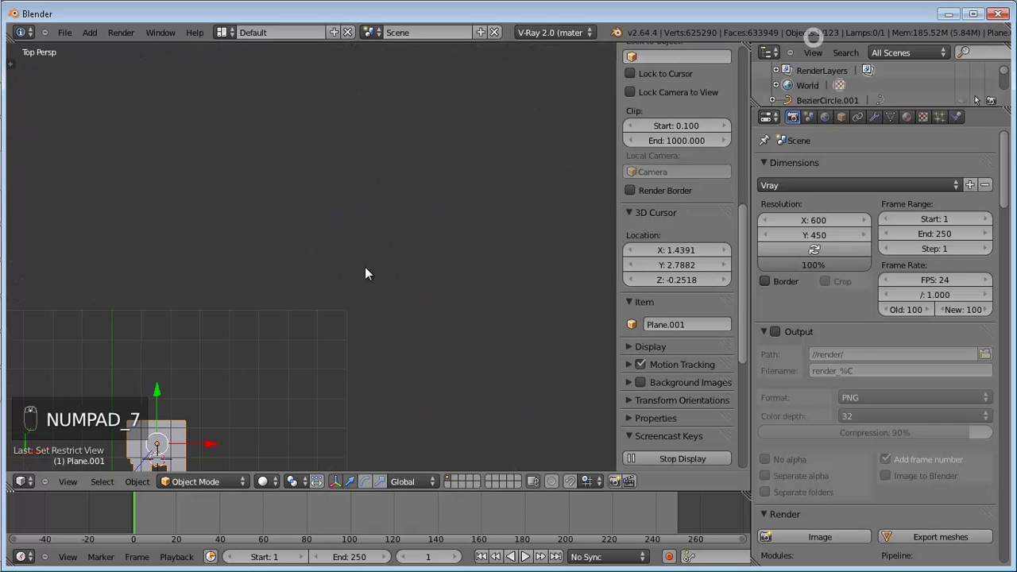
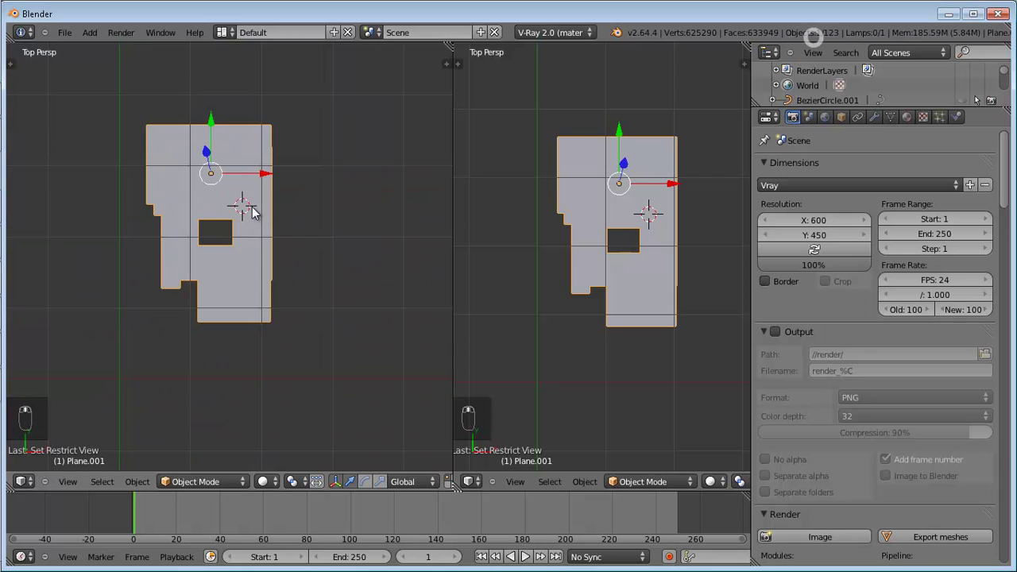
- Make the right area a UV/Image Editor and pan the floor piece into view for editing
middle_click(279, 194)
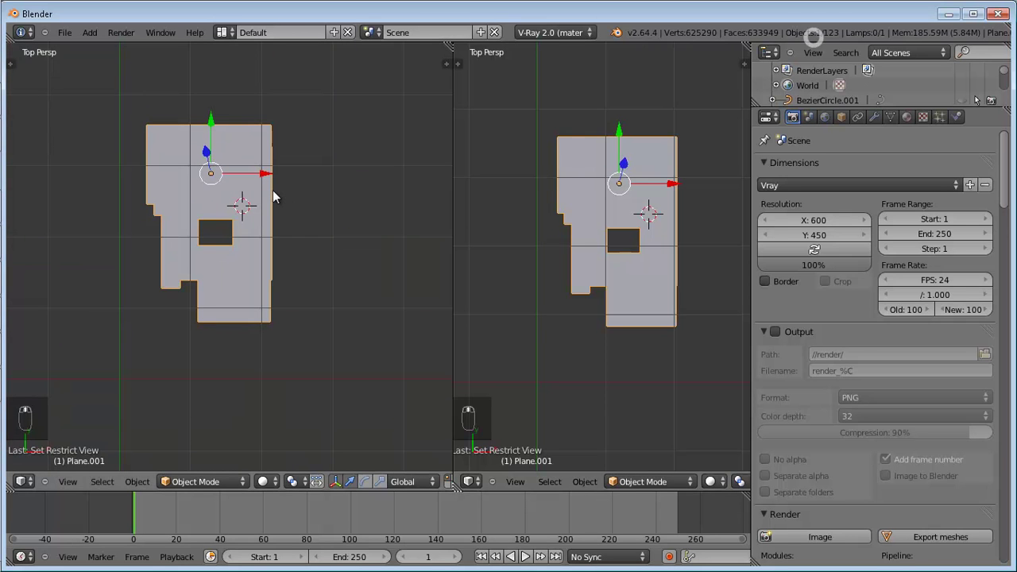
left_click_drag(68, 39, 78, 39)
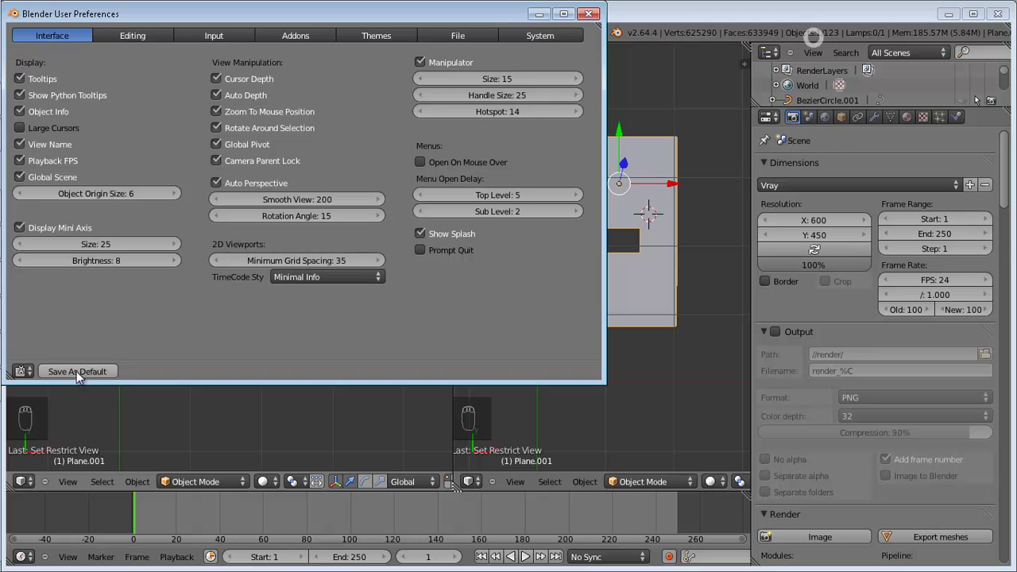
middle_click(208, 257)
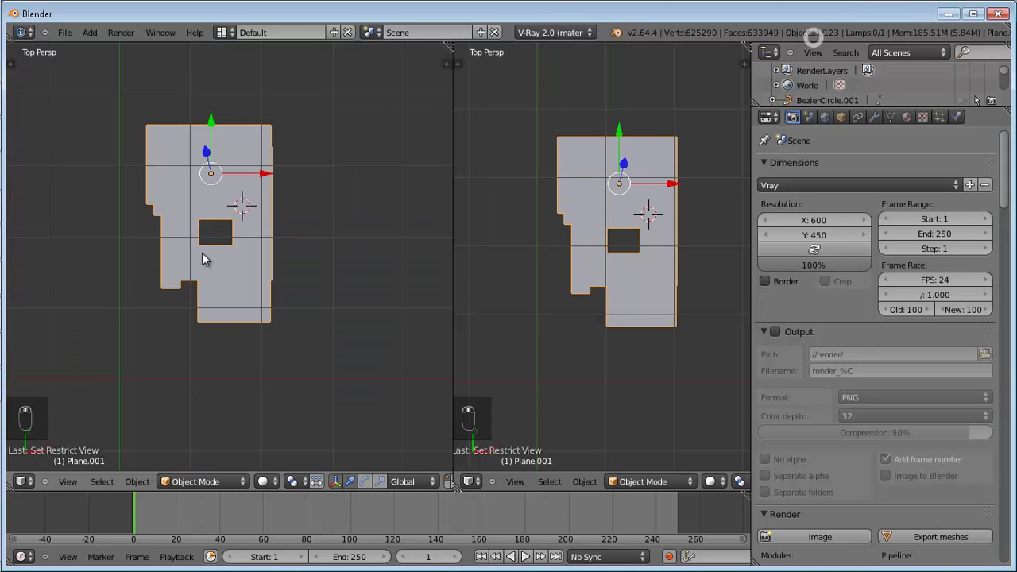
left_click_drag(196, 222, 215, 244)
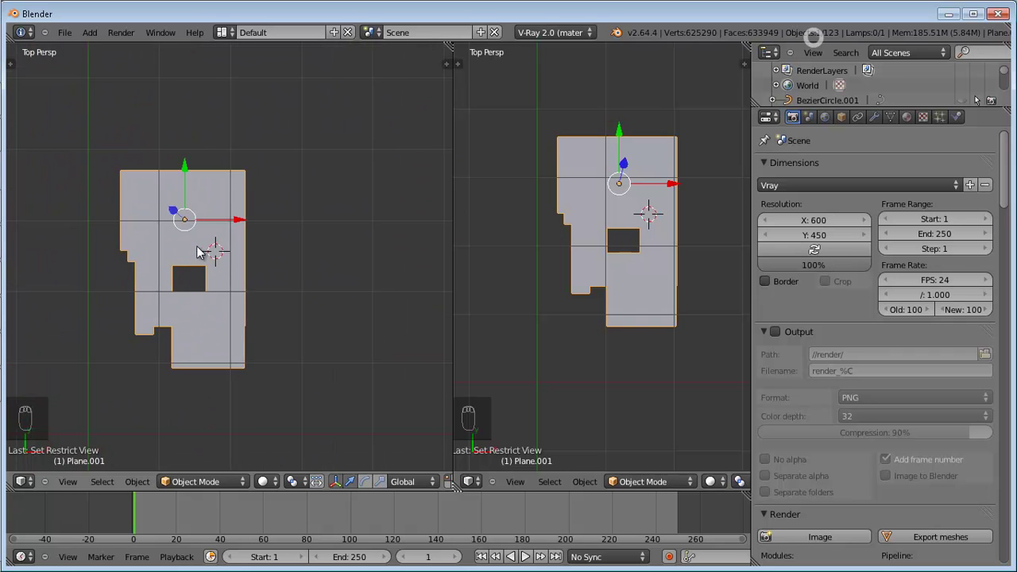
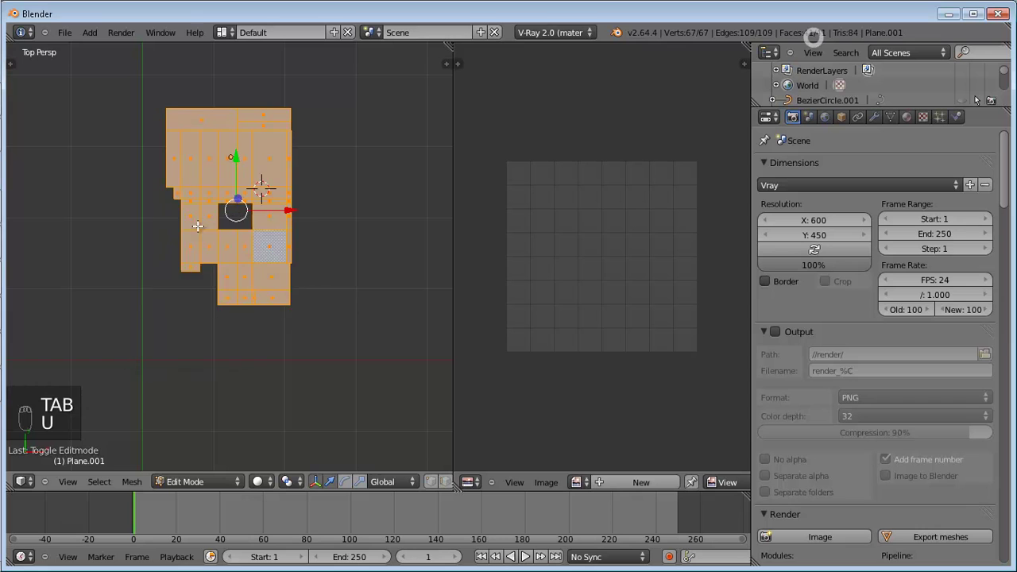
- Unwrap Plane.001's UVs with U > Unwrap
key("u")
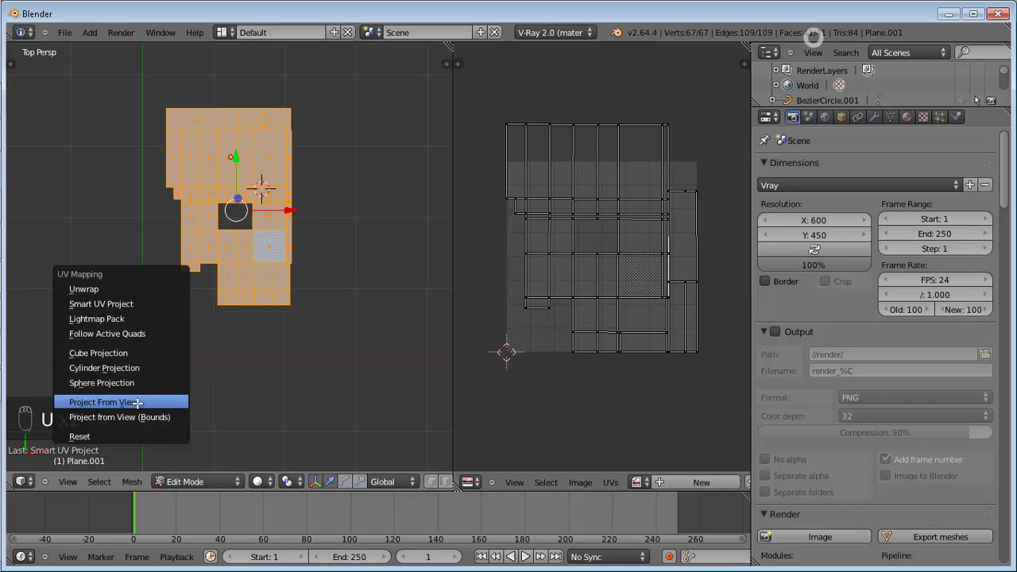
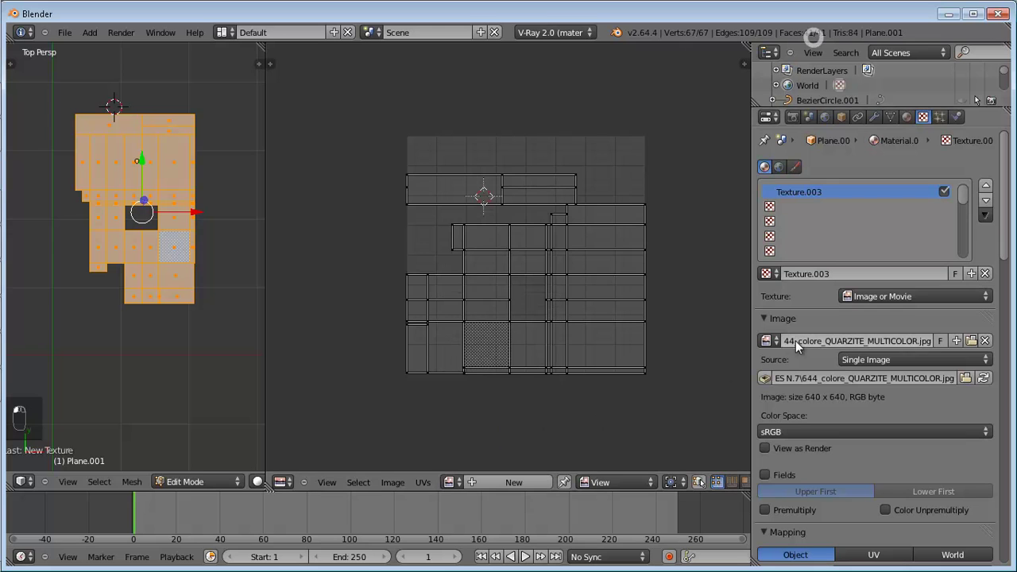
- Pick the QUARZITE_MULTICOLOR image as the UV editor's background image
key("Left")
key("Left")
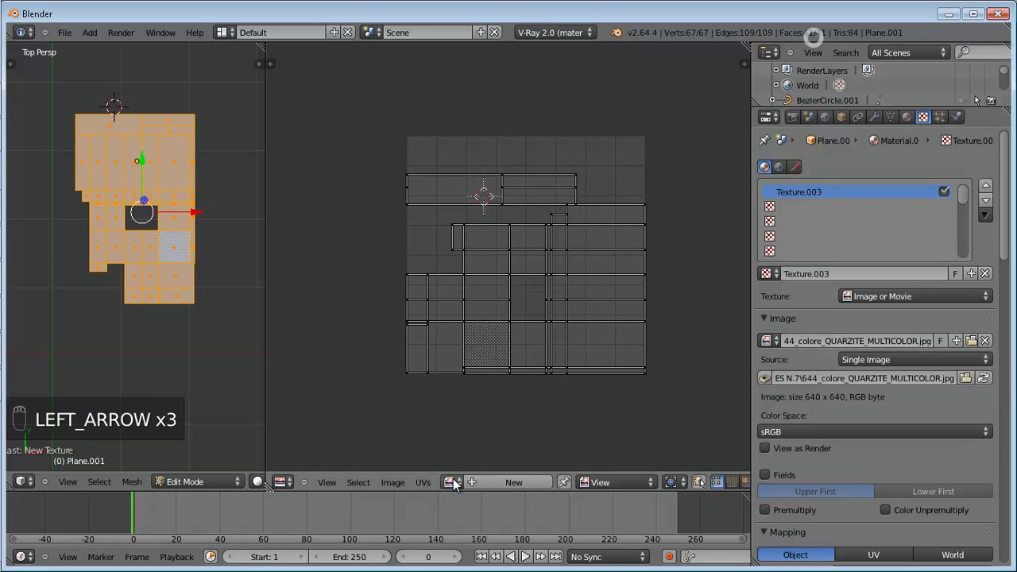
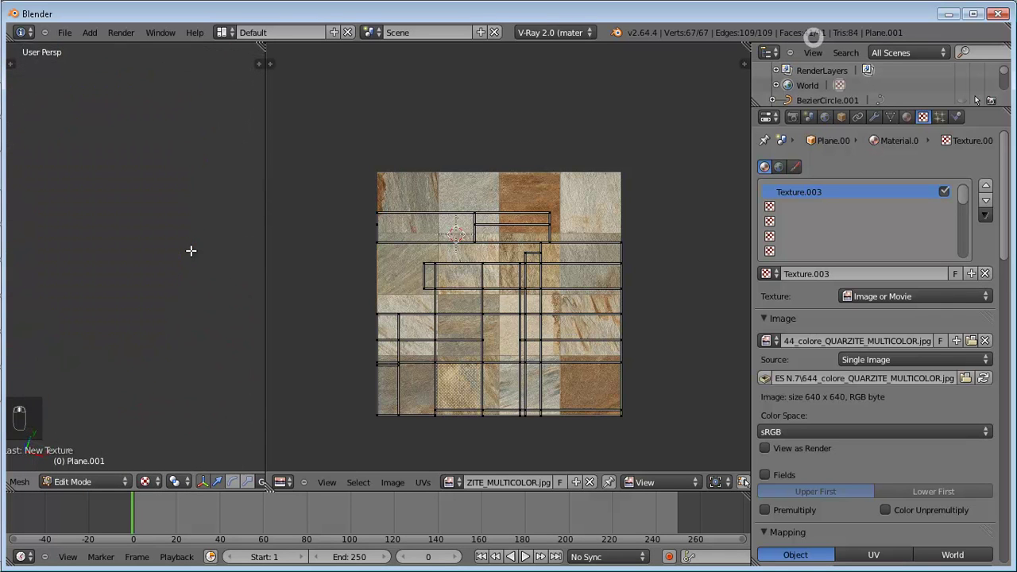
- Leave Edit Mode and orbit around Plane.001 showing the quartzite texture in Textured shading
key("`")
key("Tab")
key("Tab")
key("a")
left_click_drag(519, 312, 519, 313)
key("s")
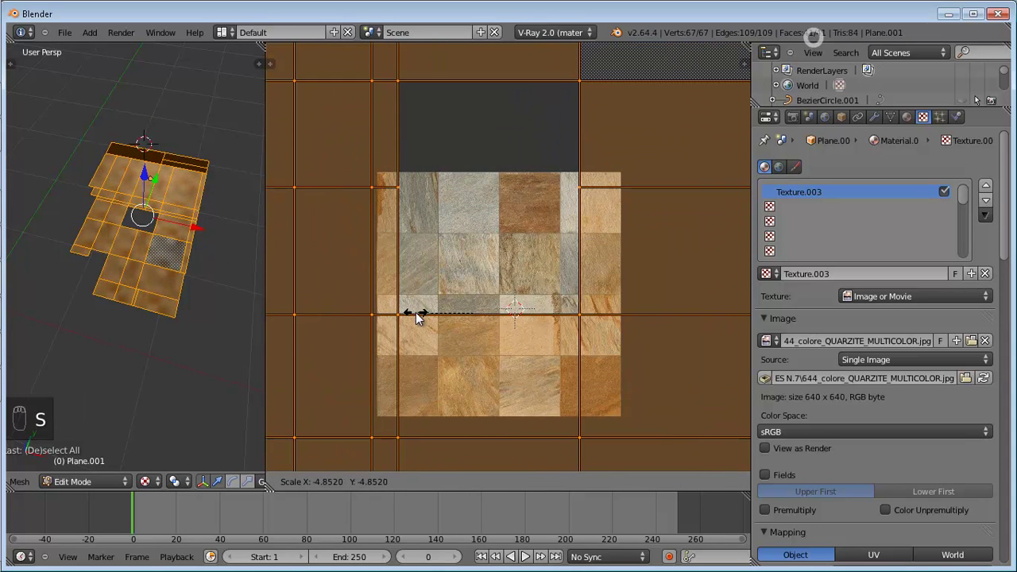
- Return to the camera view (numpad 0) of the whole kitchen scene out of Local View
key("Tab")
left_click_drag(156, 254, 157, 247)
key("KP_0")
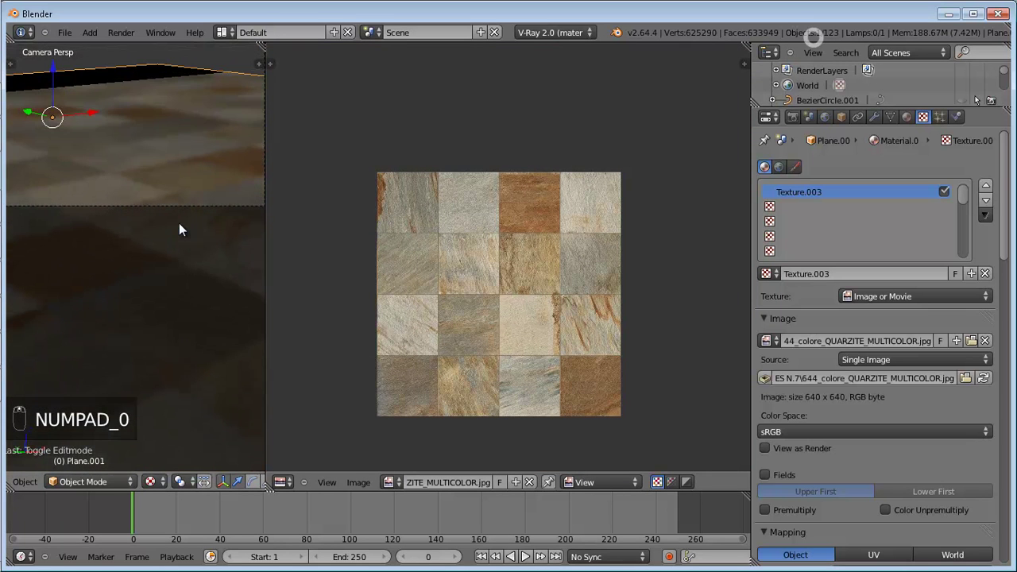
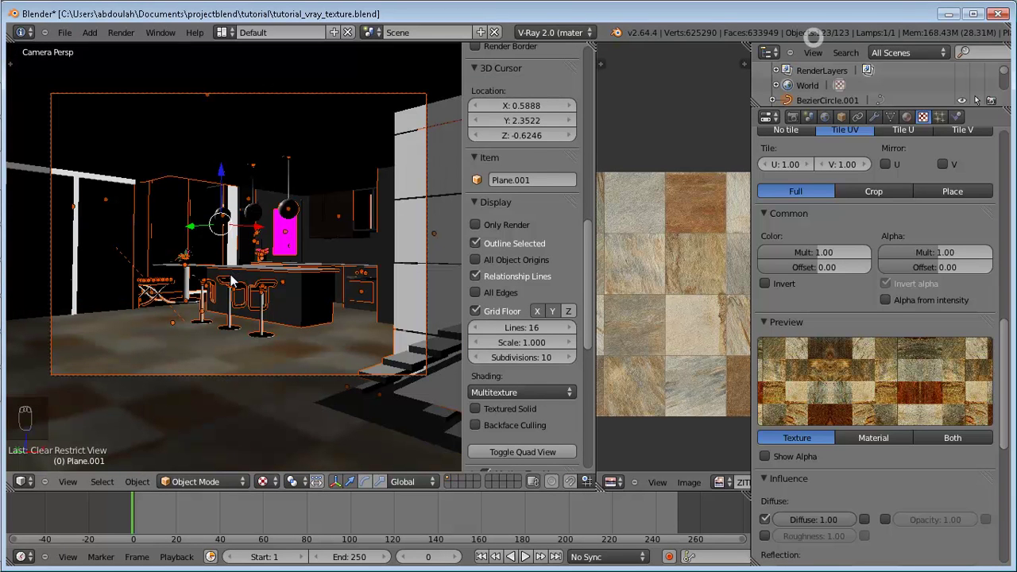
- Toggle wireframe, select counter Cube.013, and focus on it alone in solid shading for unwrapping
key("z")
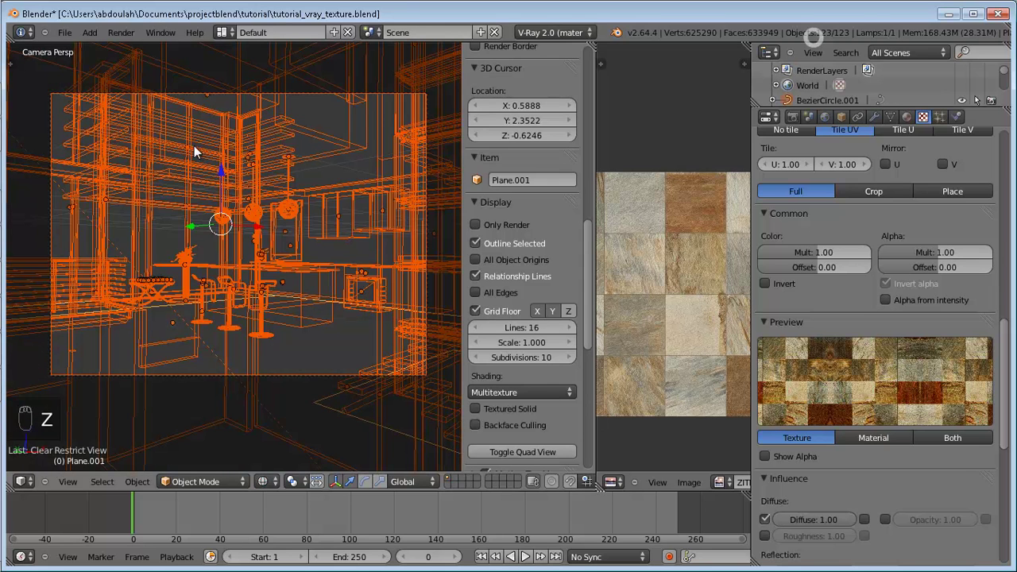
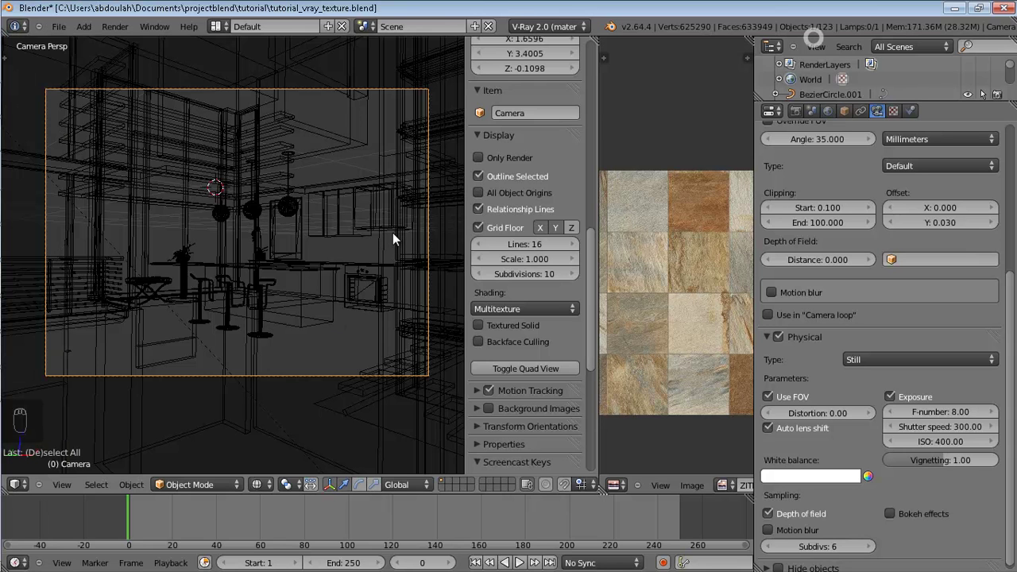
key("n")
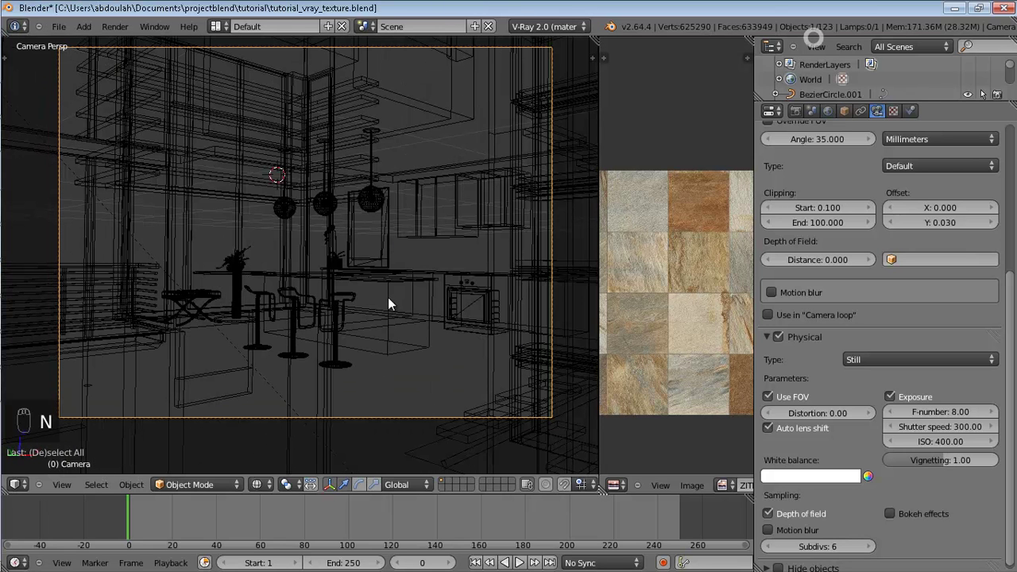
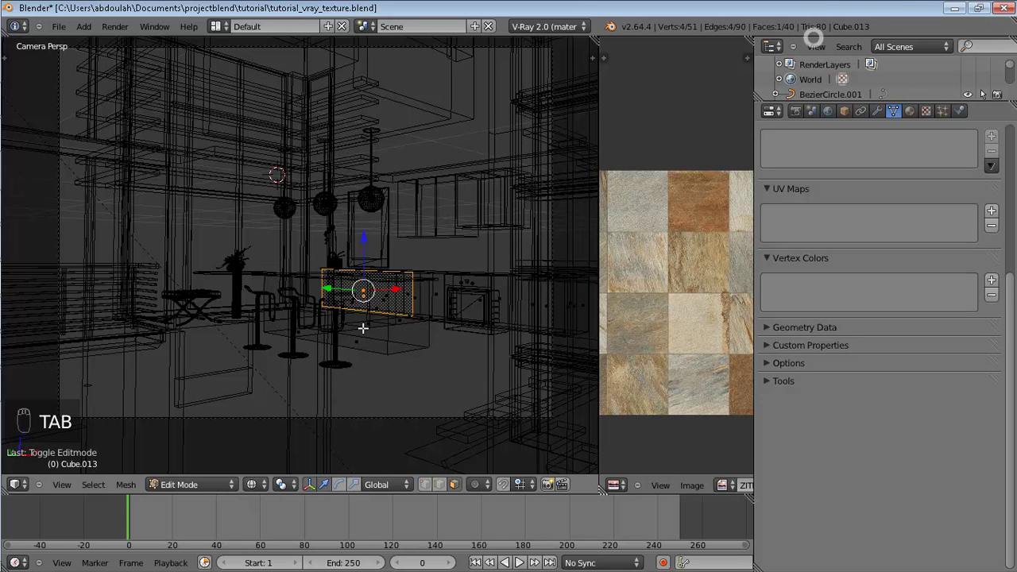
key("z")
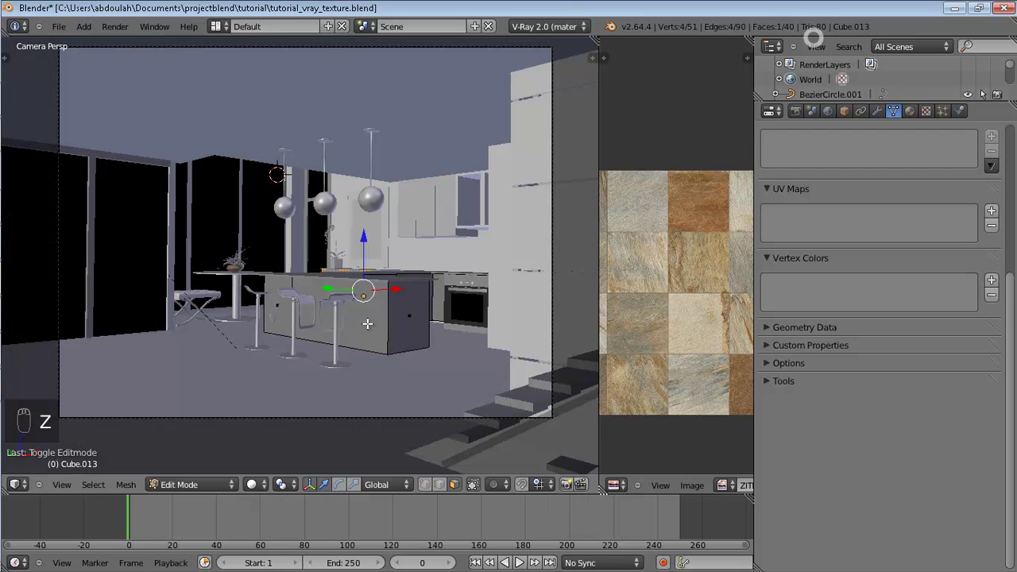
key("Tab")
key("shift+h")
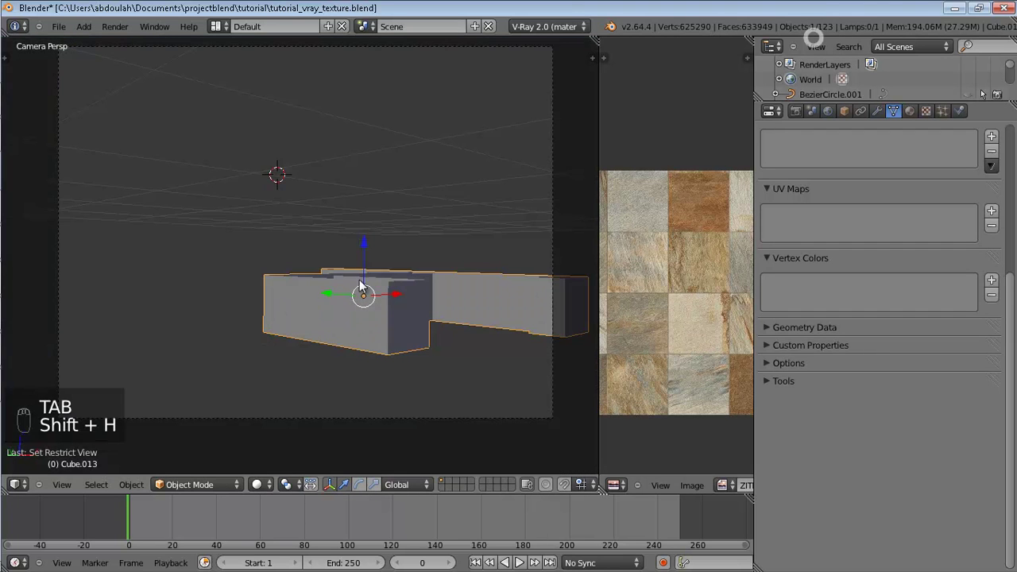
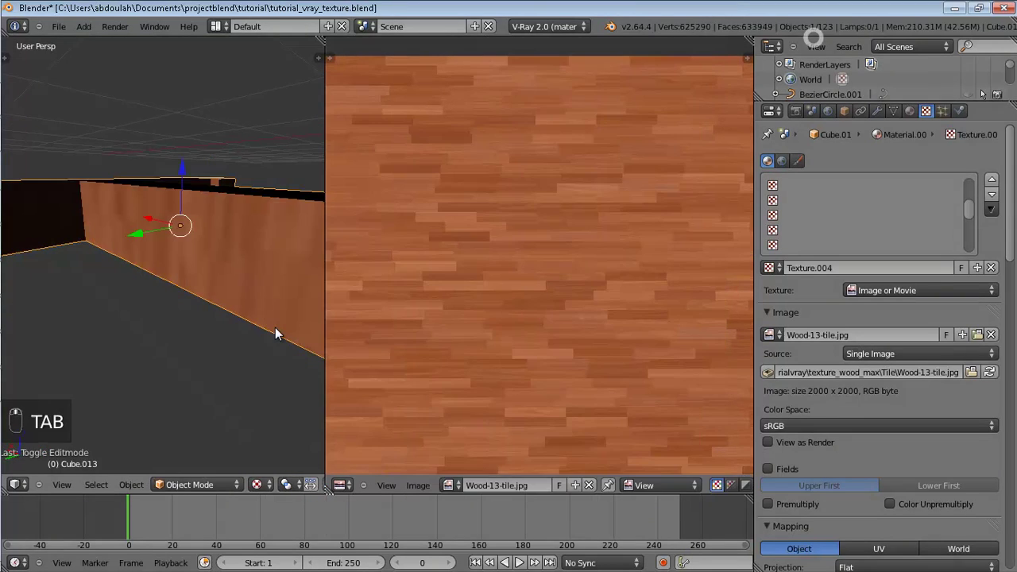
- Select all counter faces, scale the UV islands over Wood-13-tile, and check the grain in Object Mode
key("Tab")
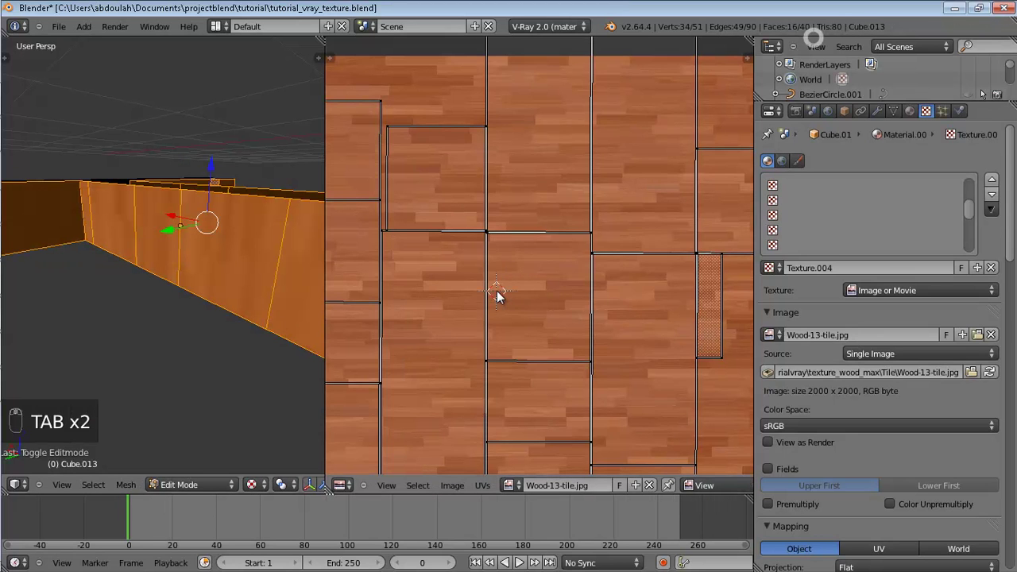
key("a")
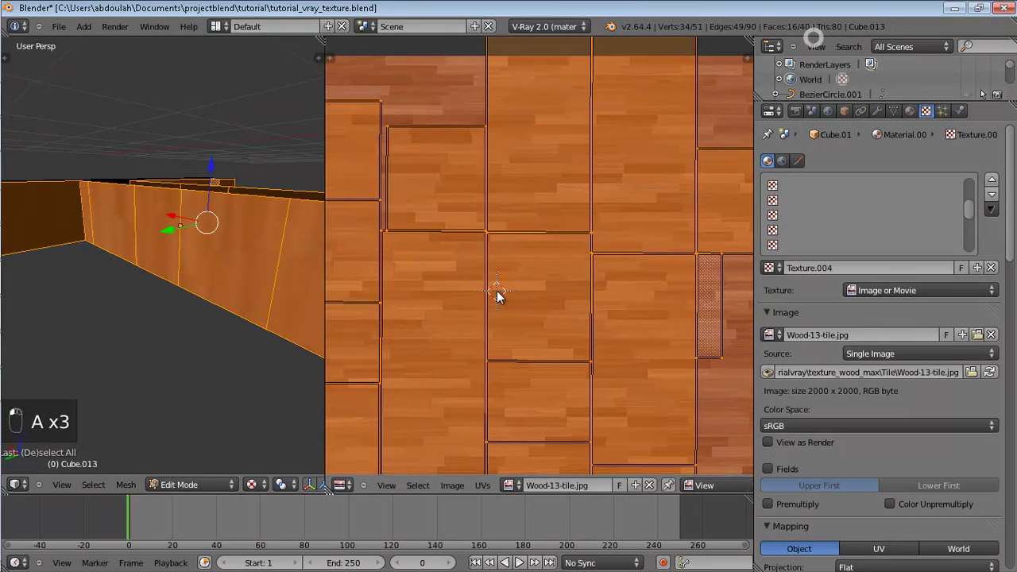
key("r")
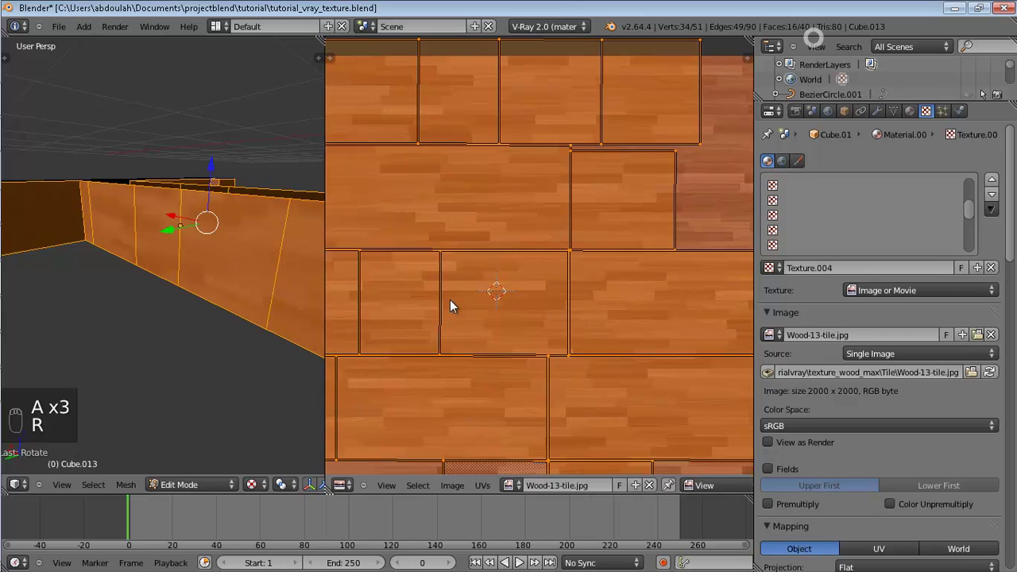
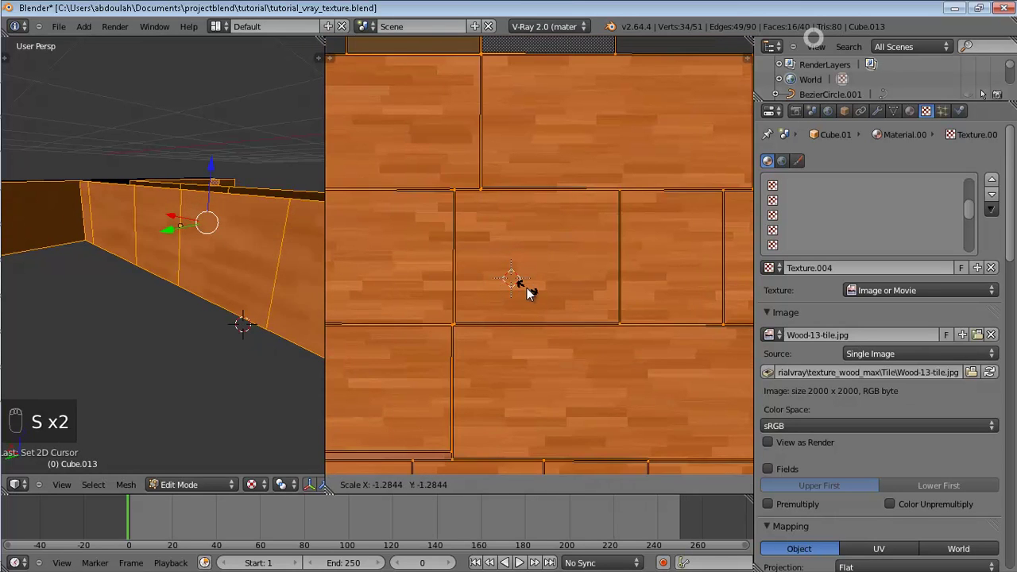
key("Tab")
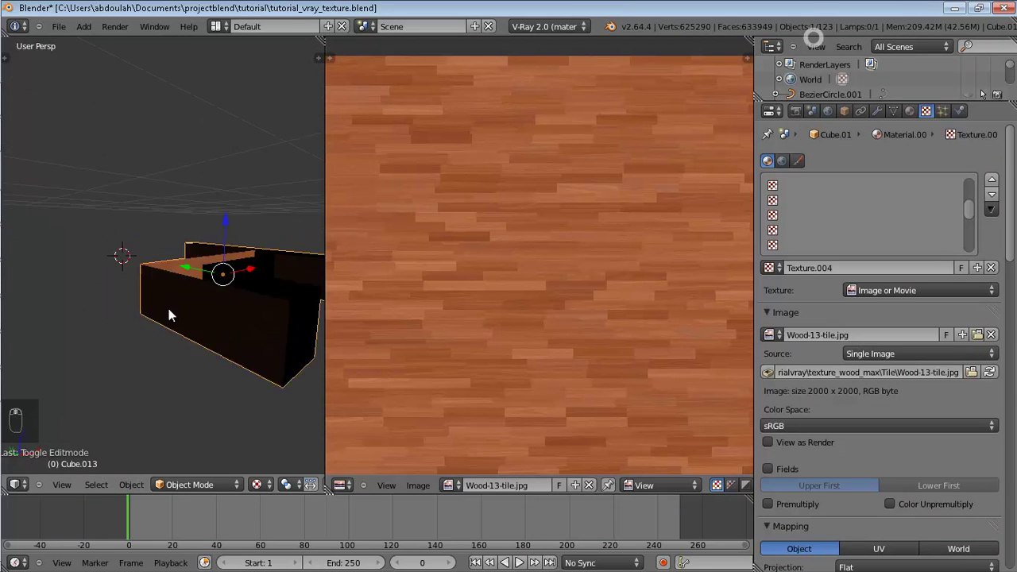
middle_click(256, 286)
left_click_drag(256, 286, 446, 270)
- Rescale the counter's UV islands again and confirm the finer wood grain scale
key("Tab")
key("s")
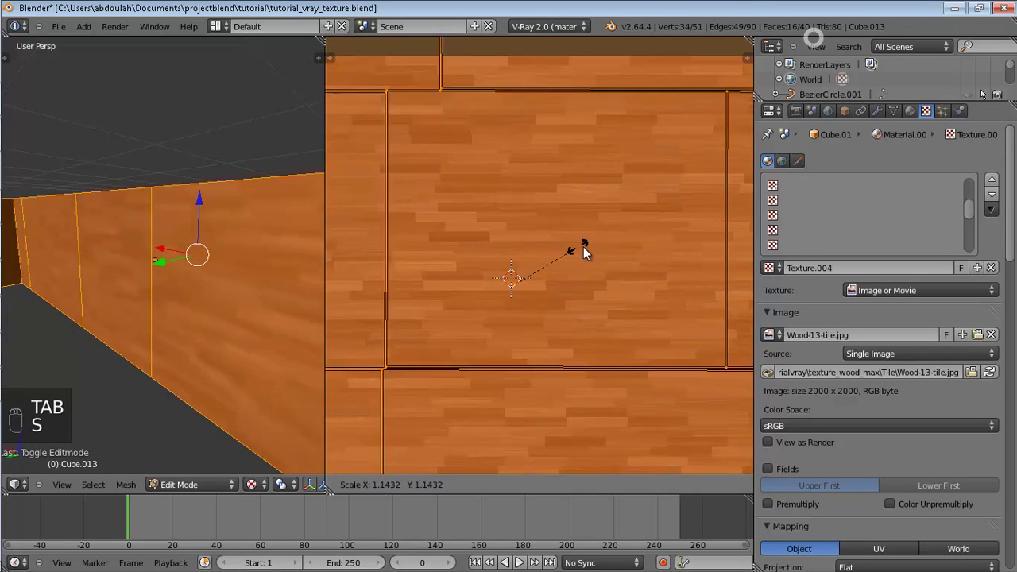
key("Tab")
left_click(450, 312)
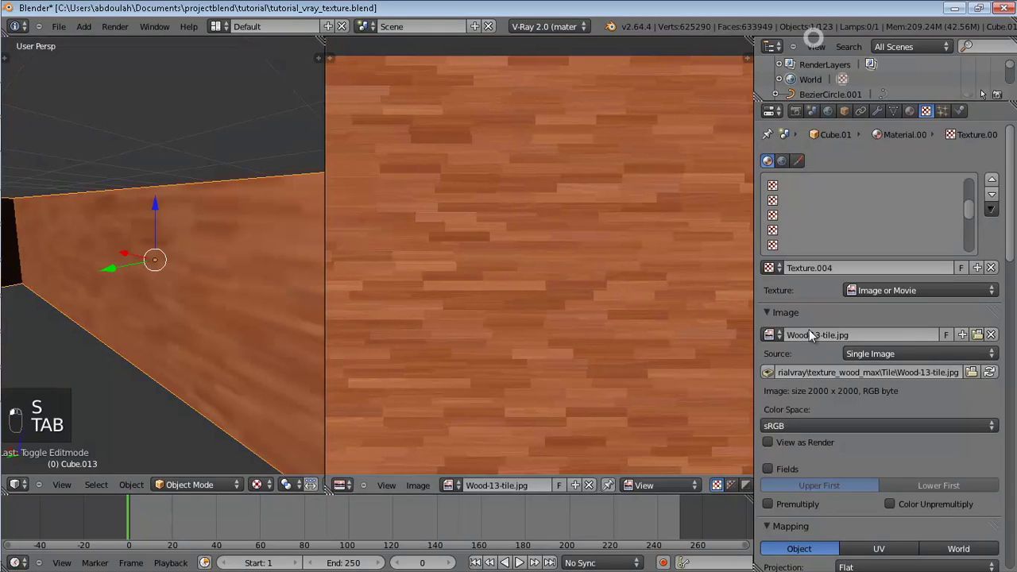
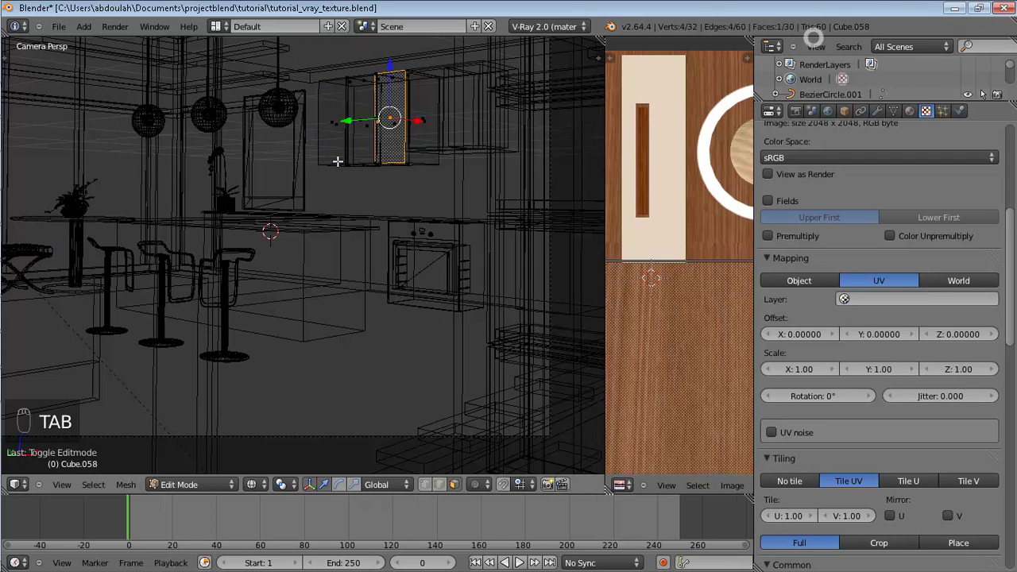
- Leave mesh editing of the upper cabinet, keeping its wood door texture shown
key("Tab")
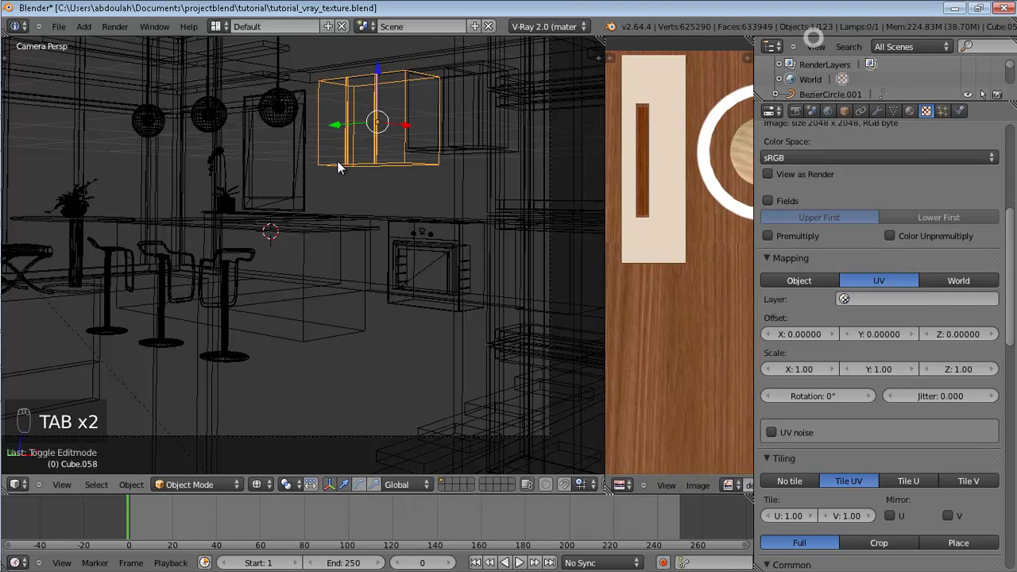
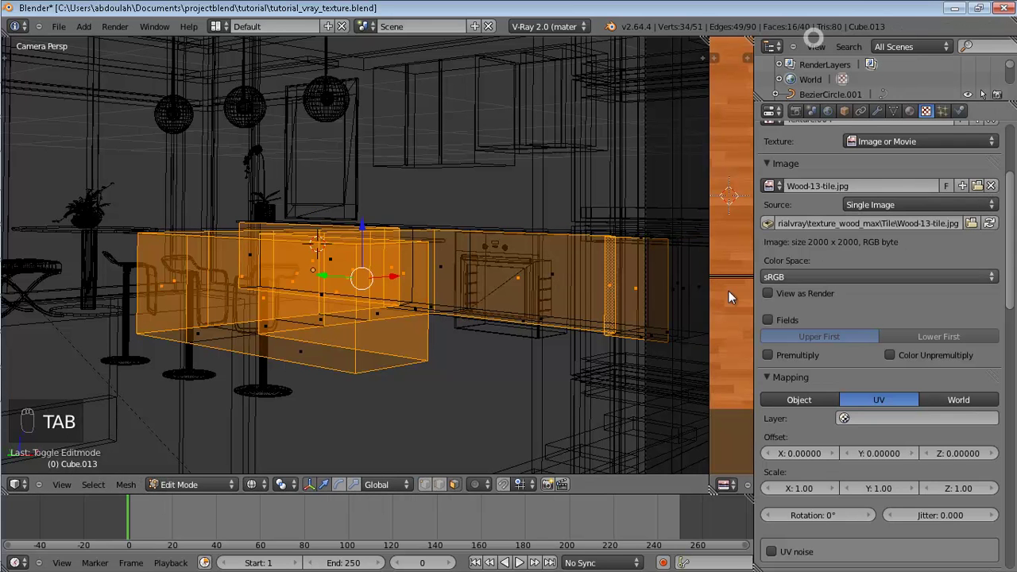
- Leave the lower cabinets, isolate the flat panel and frame it in right-side orthographic view
key("Tab")
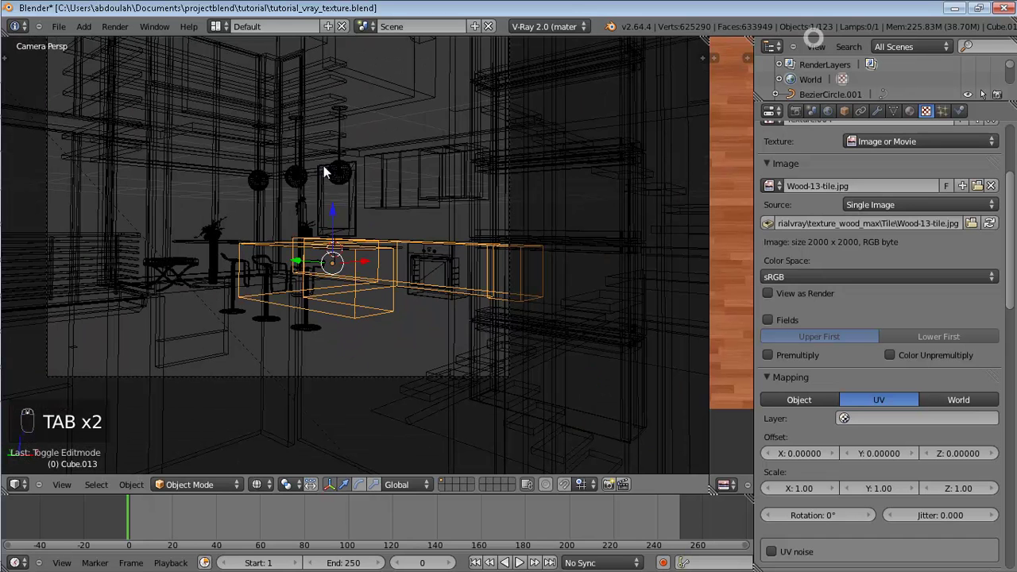
left_click_drag(359, 207, 375, 207)
key("shift+h")
key("KP_1")
key("KP_3")
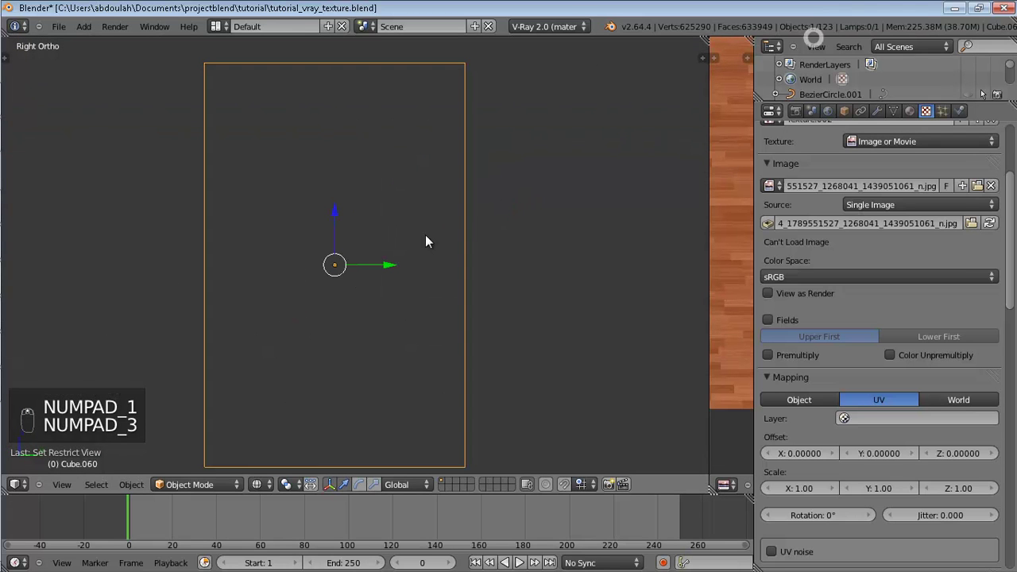
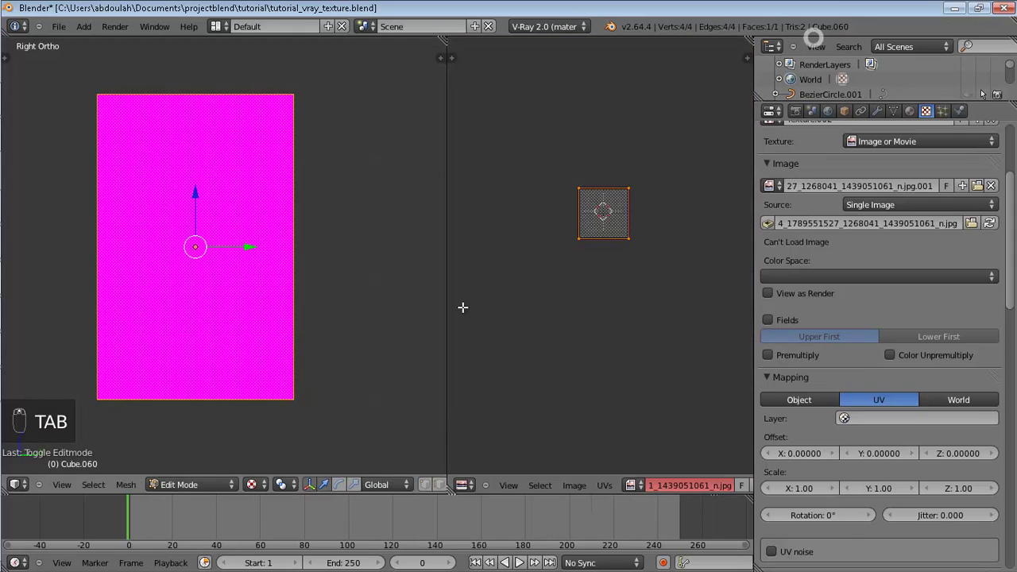
- Select all of the panel's faces and unwrap them onto the photo image
key("u")
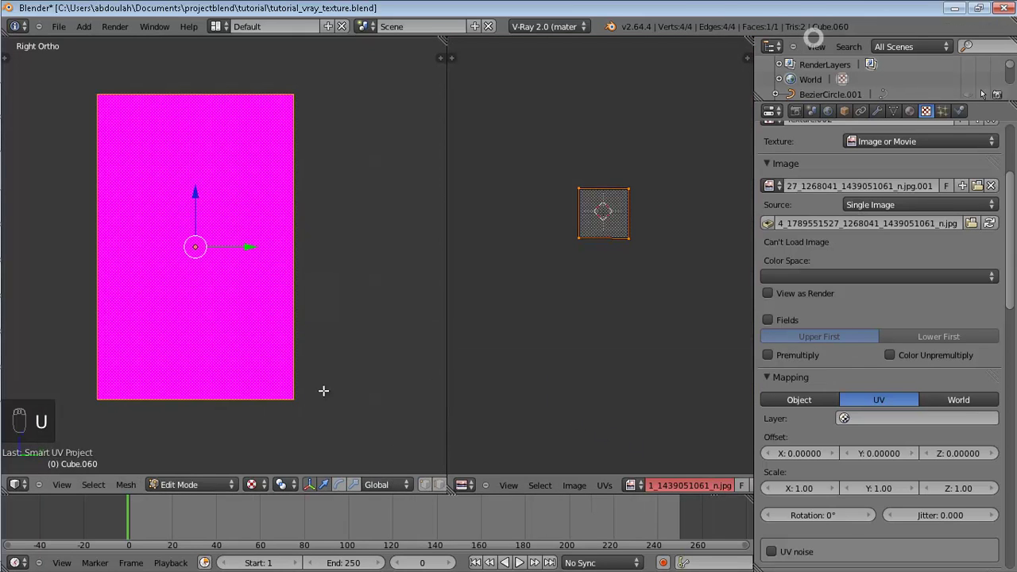
key("u")
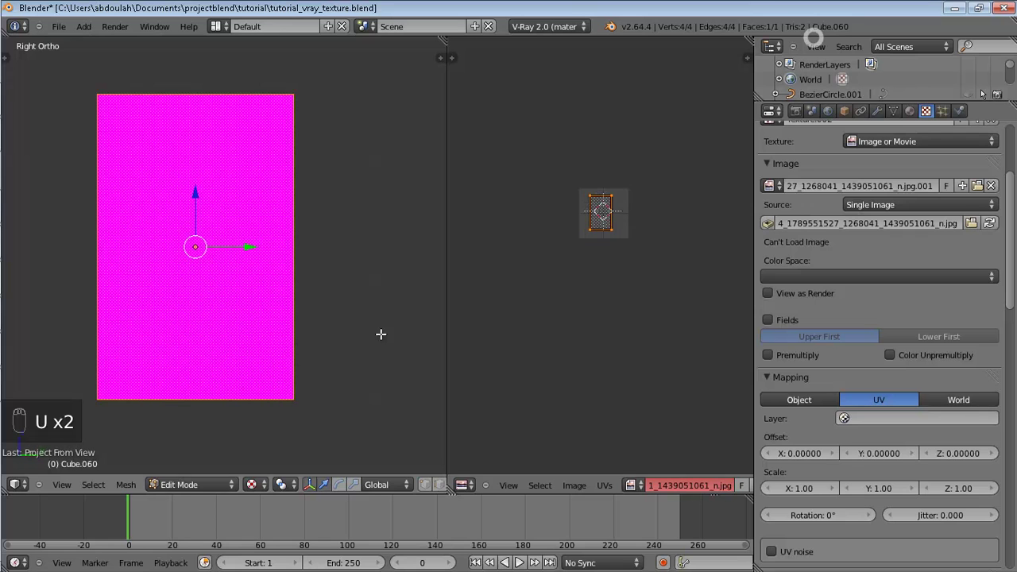
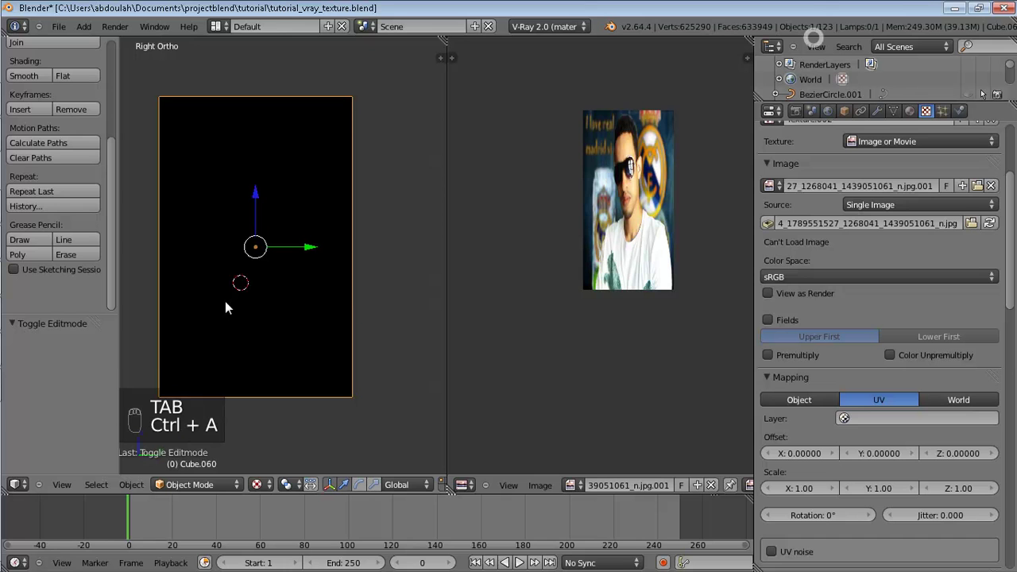
- Select the picture plane's whole face and project it onto the photo
key("u")
key("Tab")
key("u")
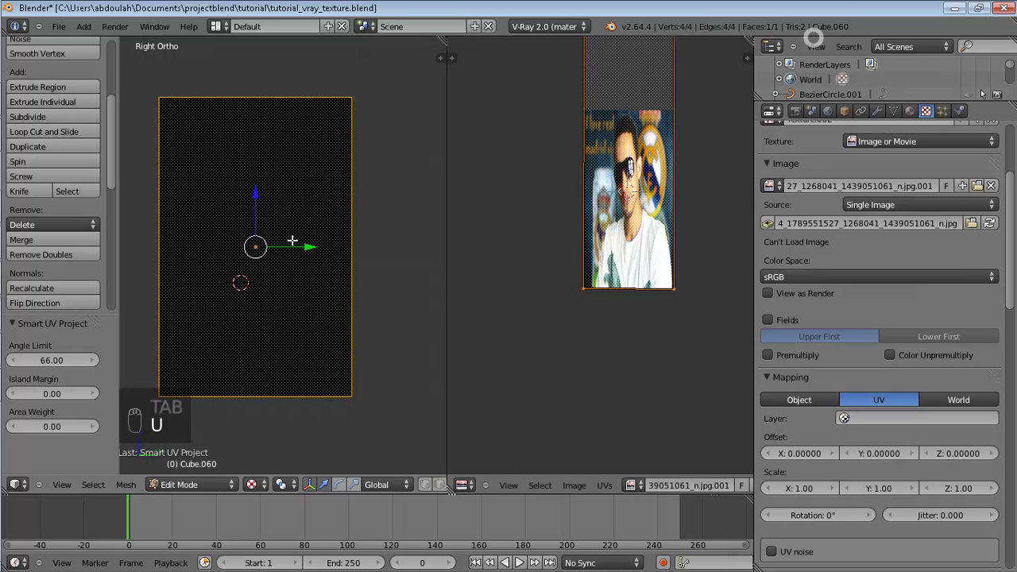
key("u")
key("u")
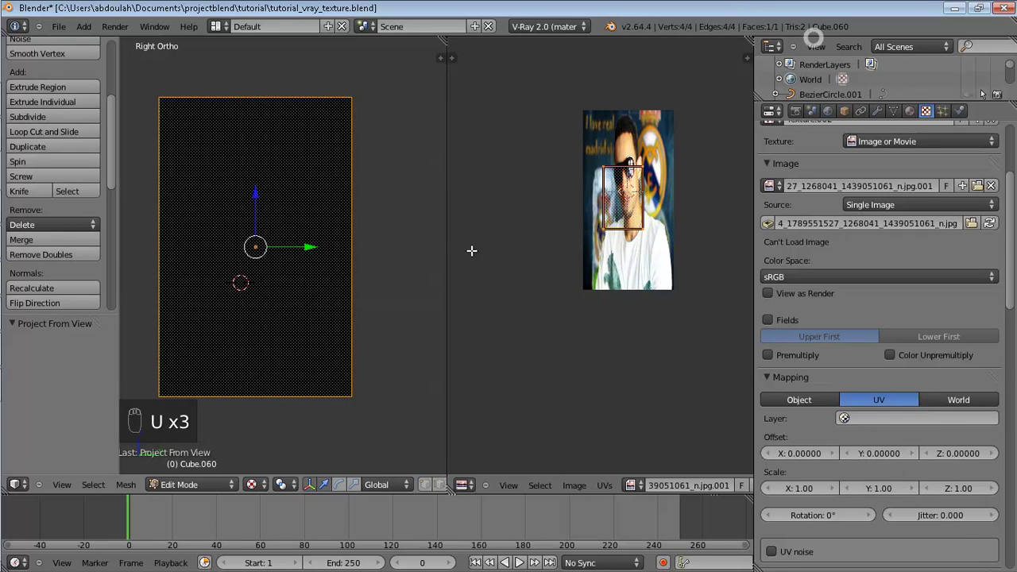
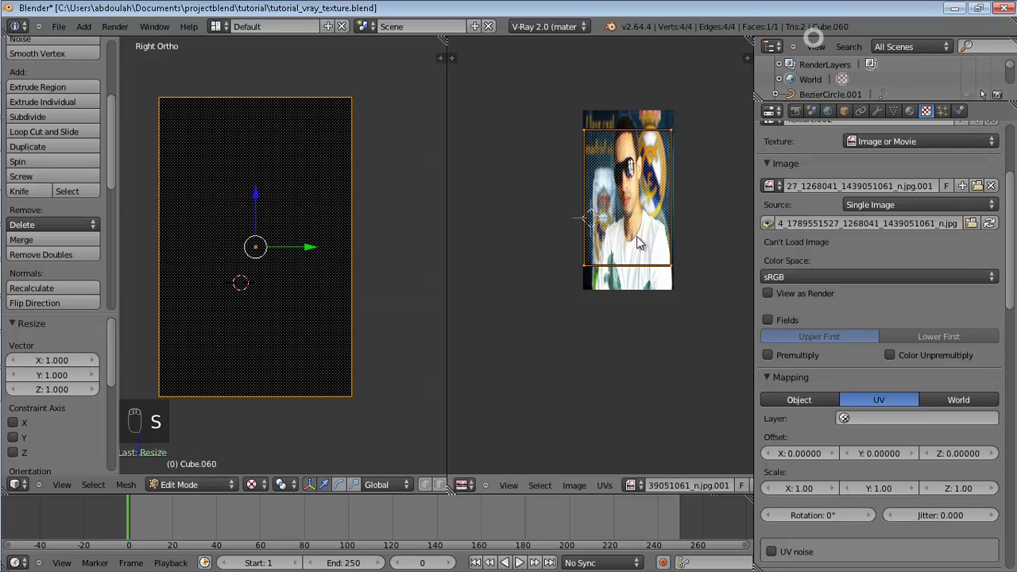
- Scale the UV face to cover the whole photo and return to object mode
key("s")
left_click_drag(643, 240, 644, 251)
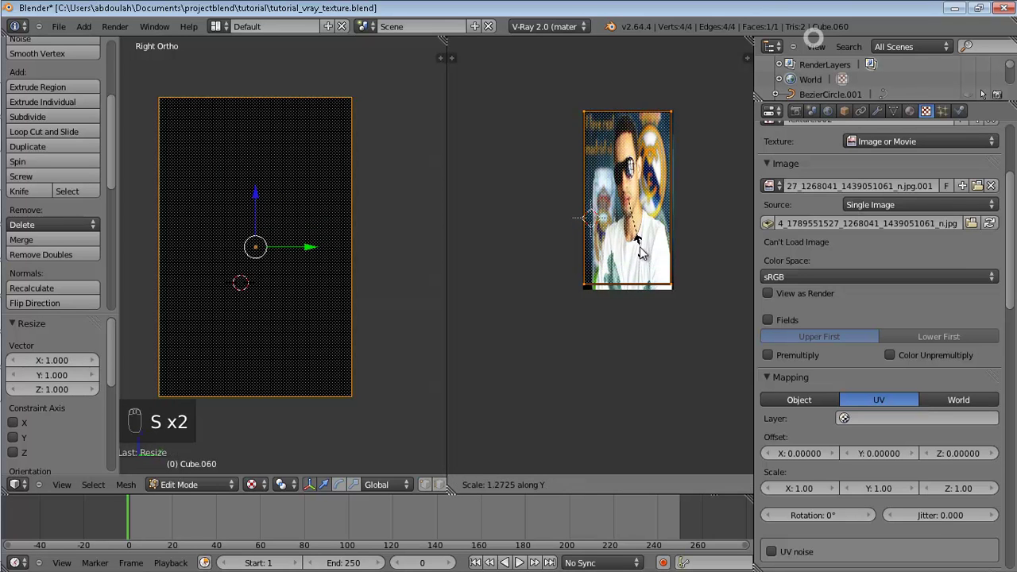
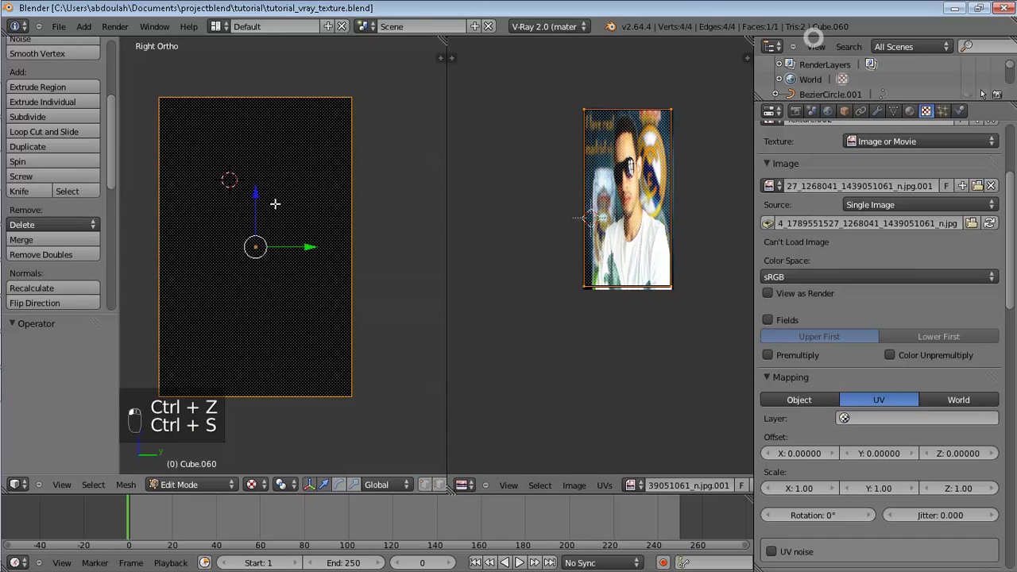
key("z")
key("z")
key("z")
key("Tab")
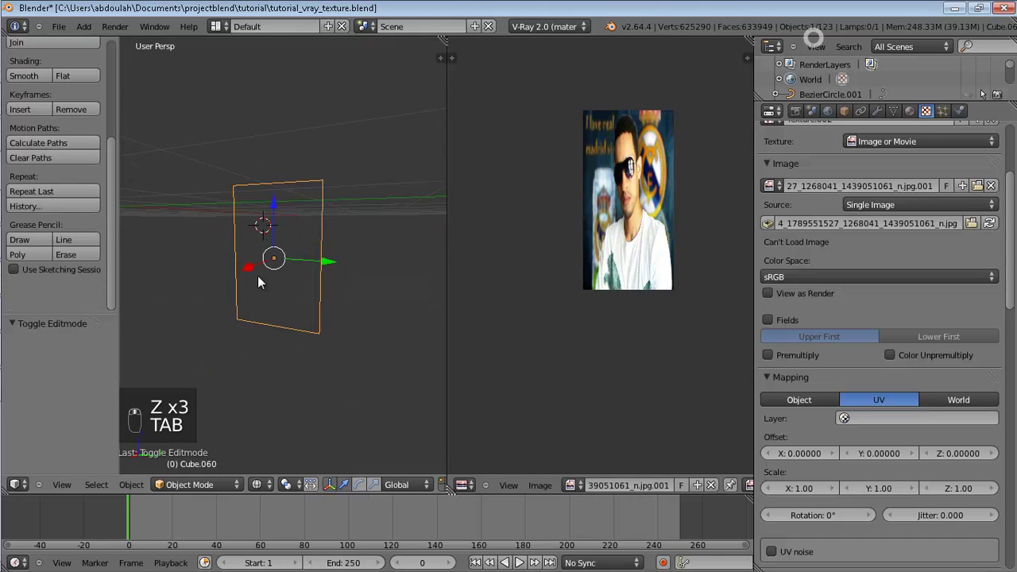
- Unhide all objects and show the whole kitchen in wireframe through the camera
key("alt+h")
key("z")
key("a")
key("alt+h")
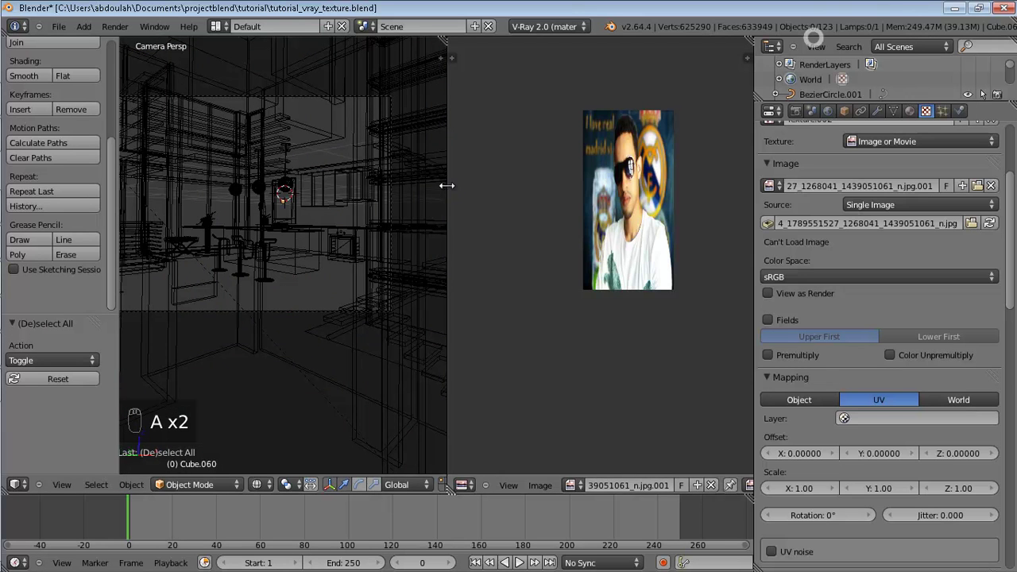
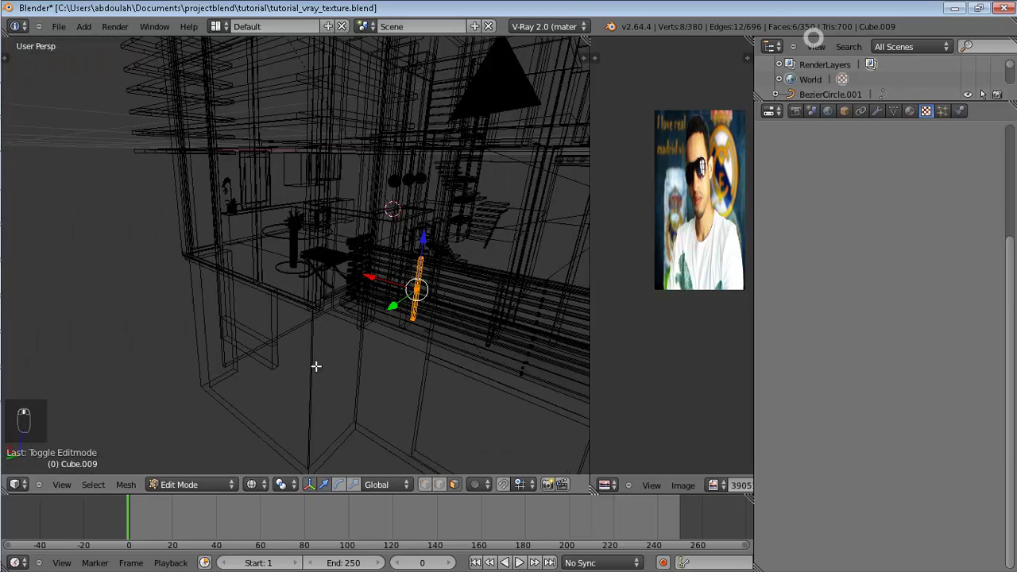
- Isolate the railing, inspect its end from another angle and show it as wireframe for editing
key("Tab")
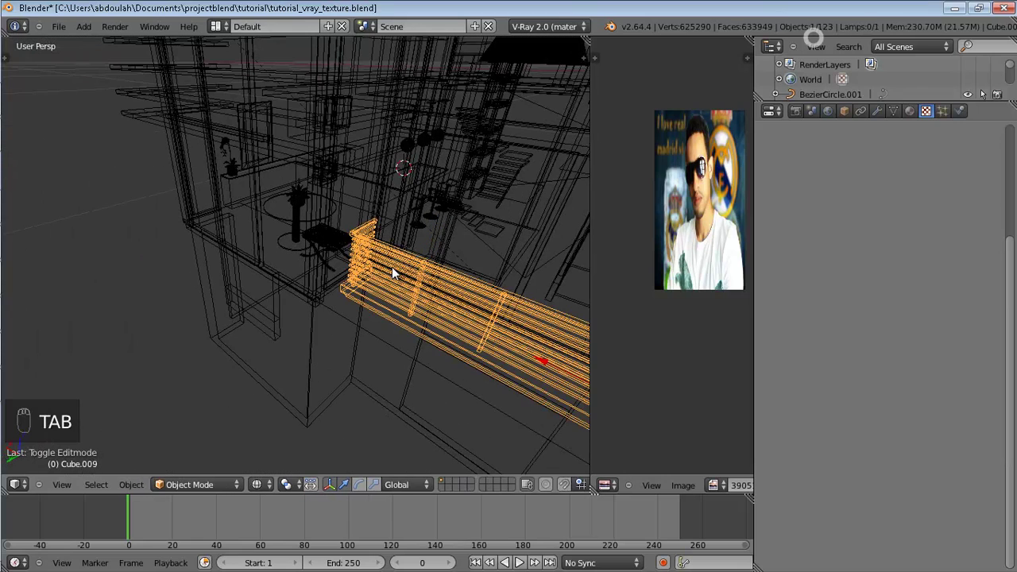
key("shift+h")
key("Tab")
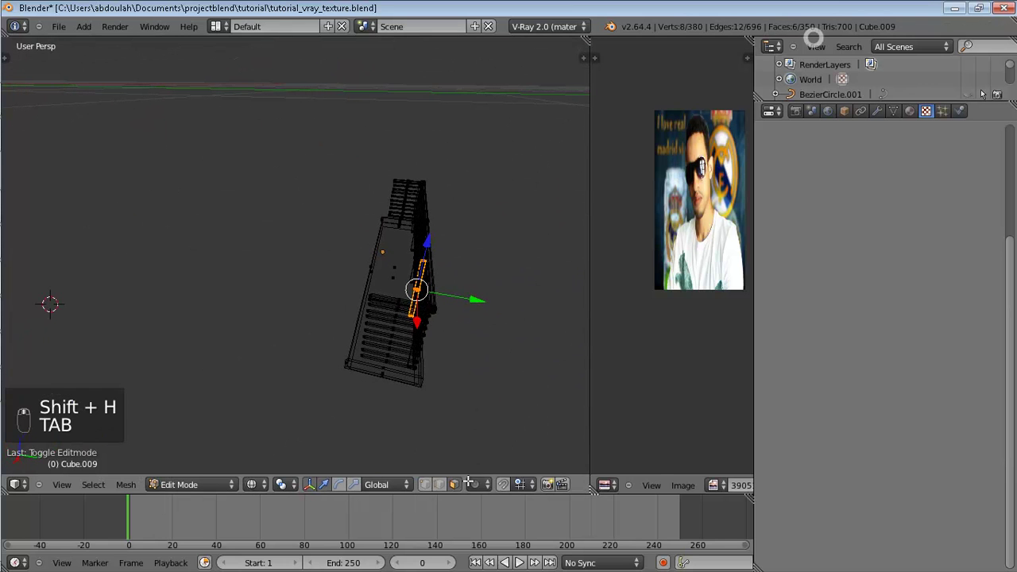
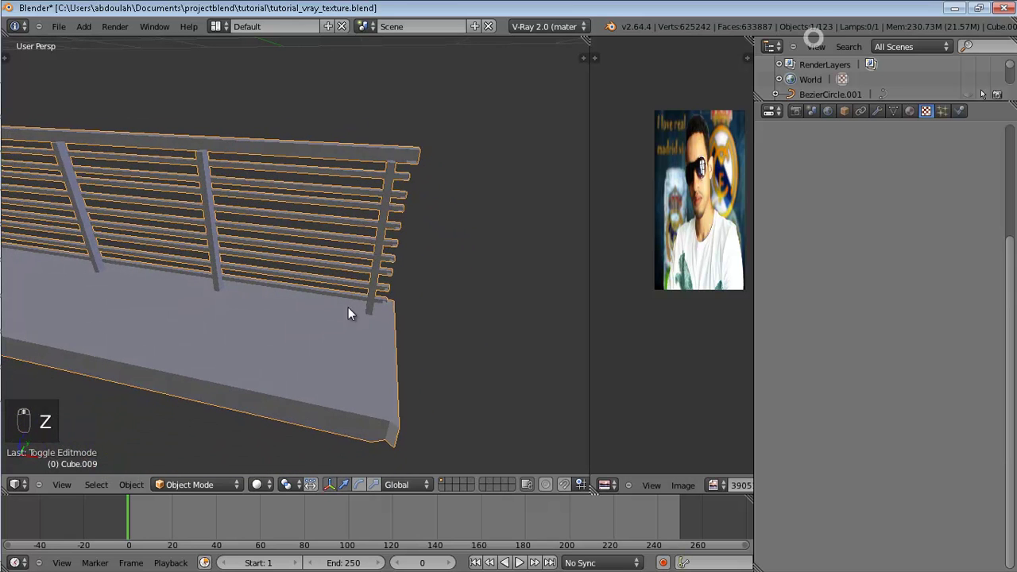
key("Tab")
middle_click(422, 218)
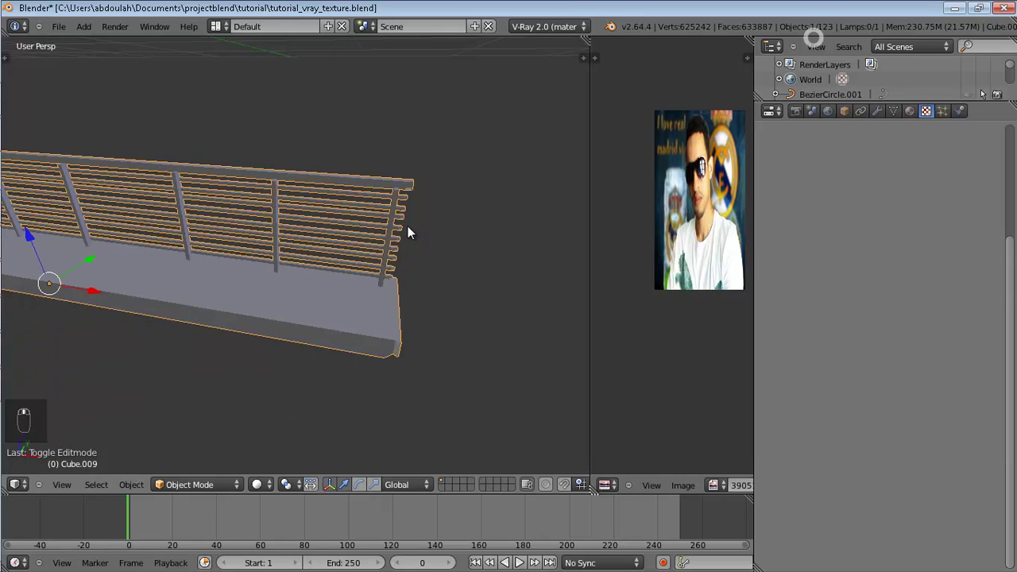
key("Tab")
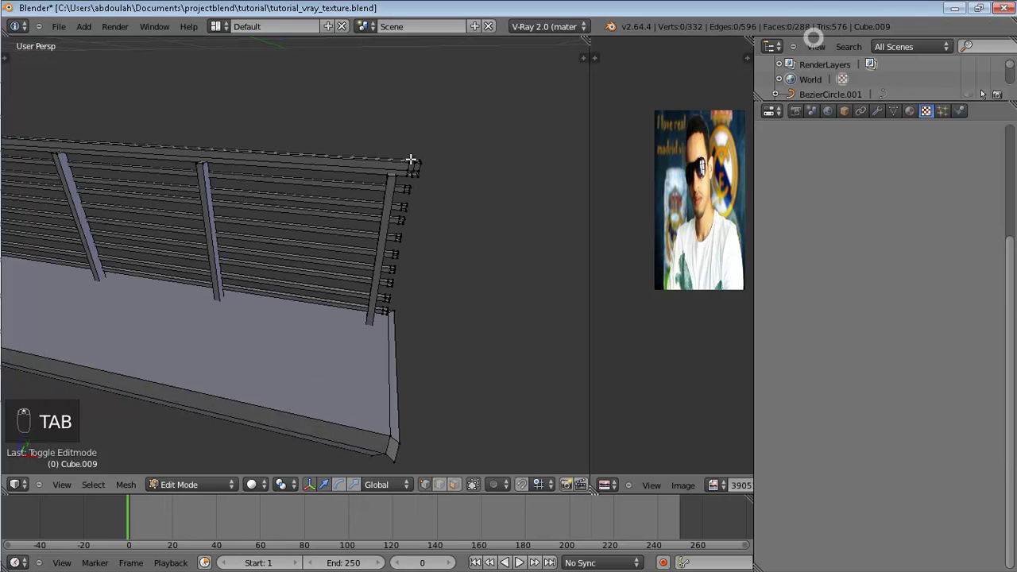
key("z")
key("b")
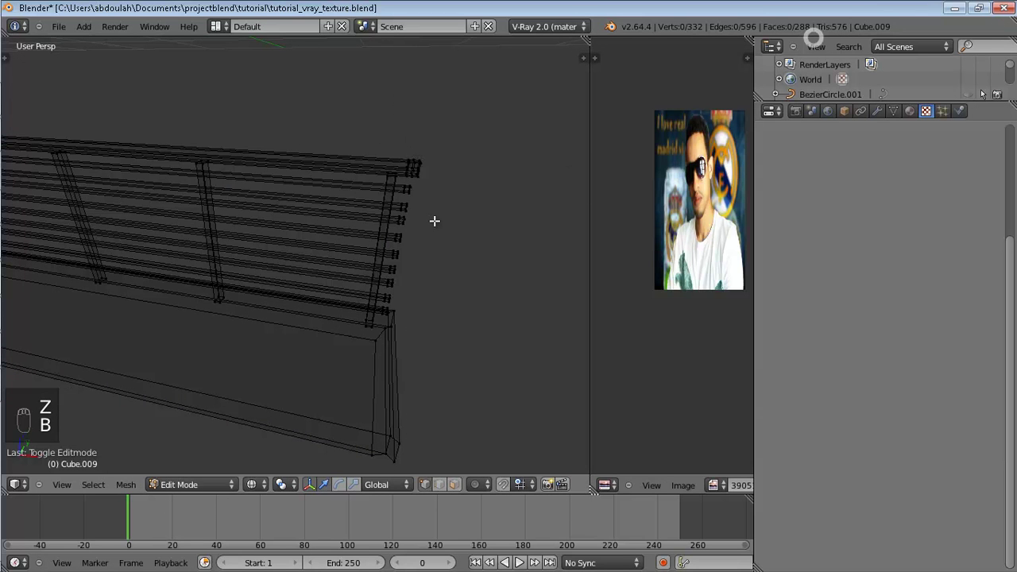
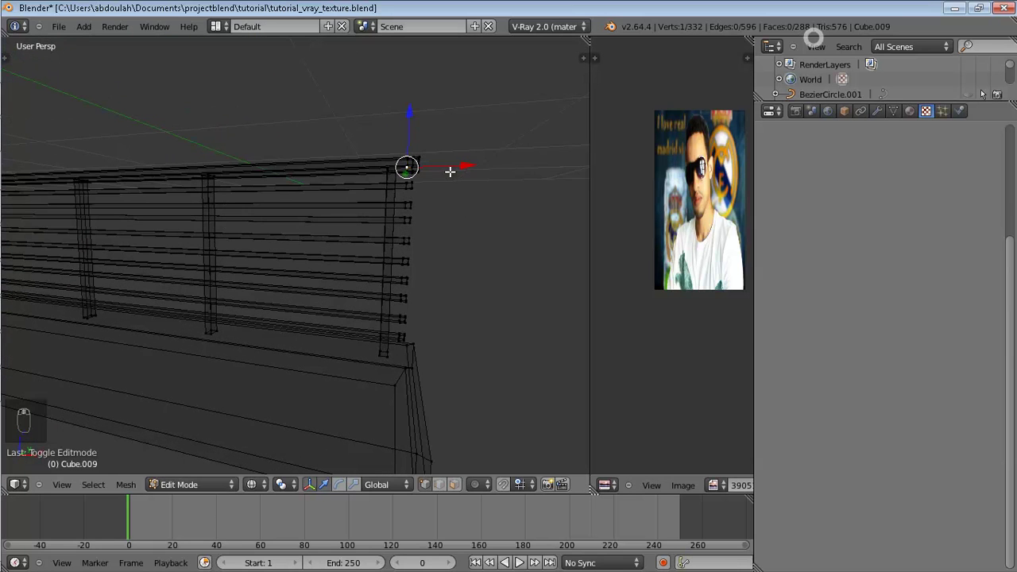
- Slide the bar-end vertices back to the last post, save the file and return to camera view
key("b")
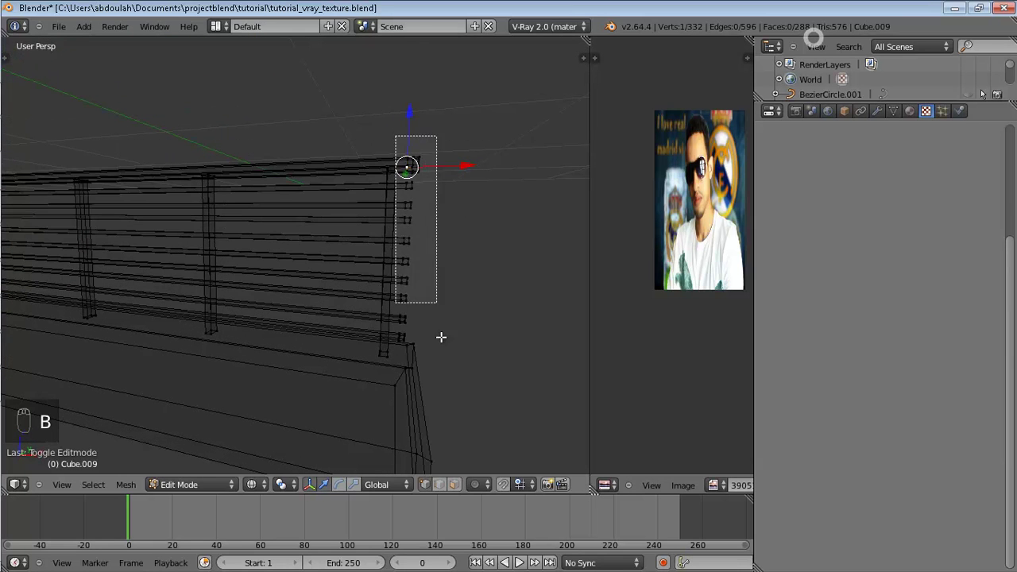
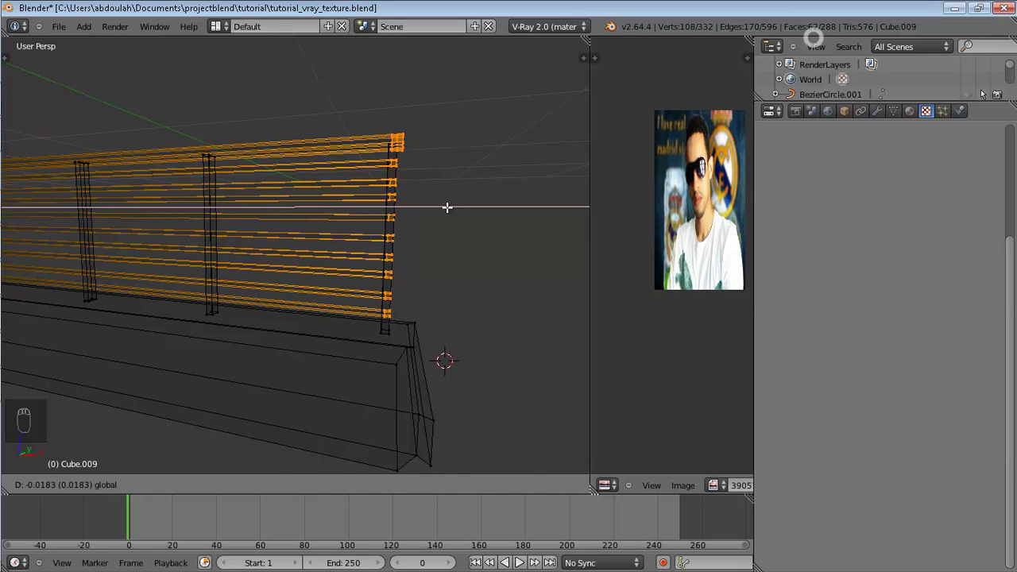
key("Tab")
key("z")
key("ctrl+s")
key("z")
key("alt+h")
key("ctrl+s")
key("KP_0")
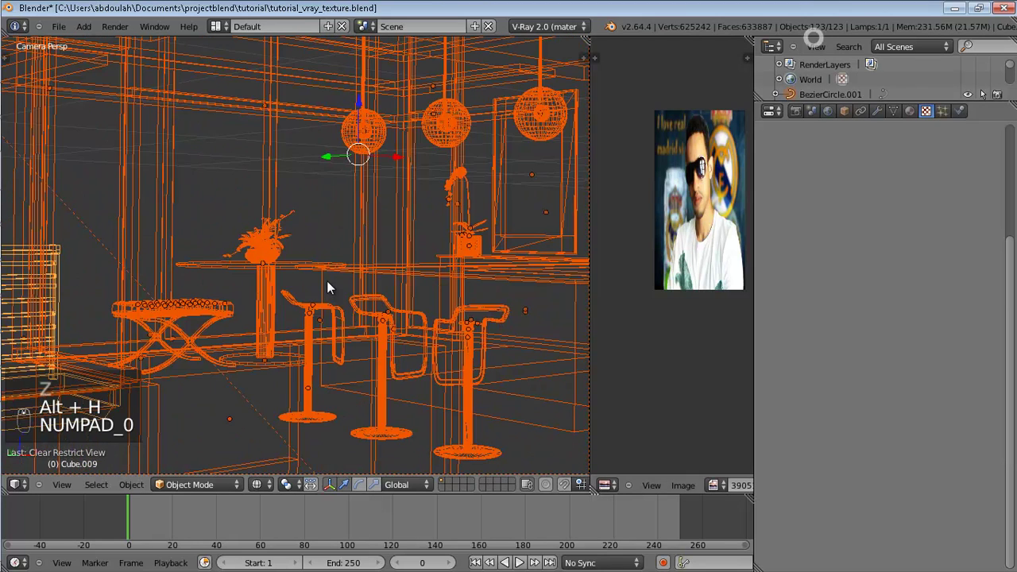
key("z")
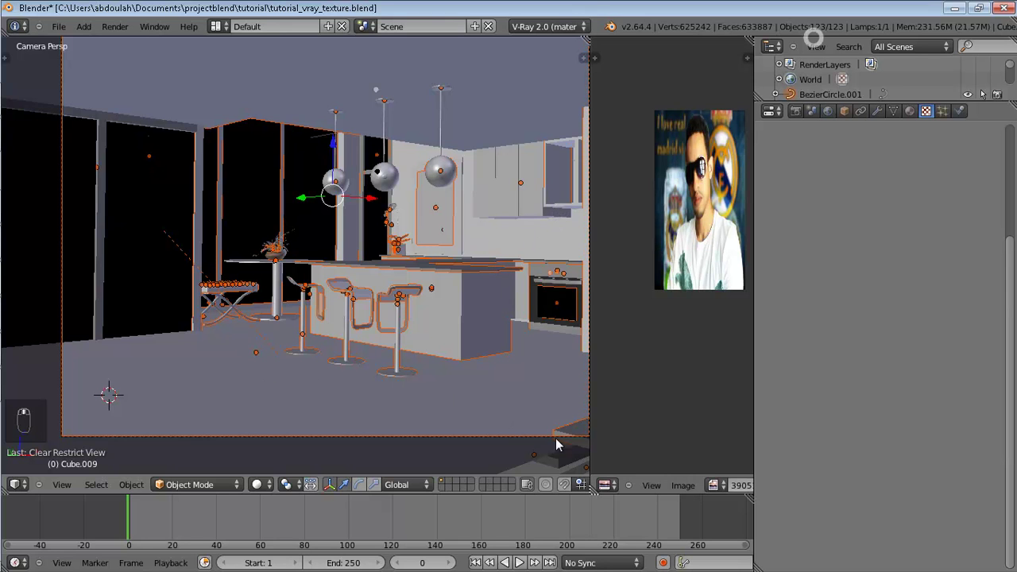
left_click_drag(576, 428, 387, 392)
left_click_drag(388, 392, 387, 393)
key("z")
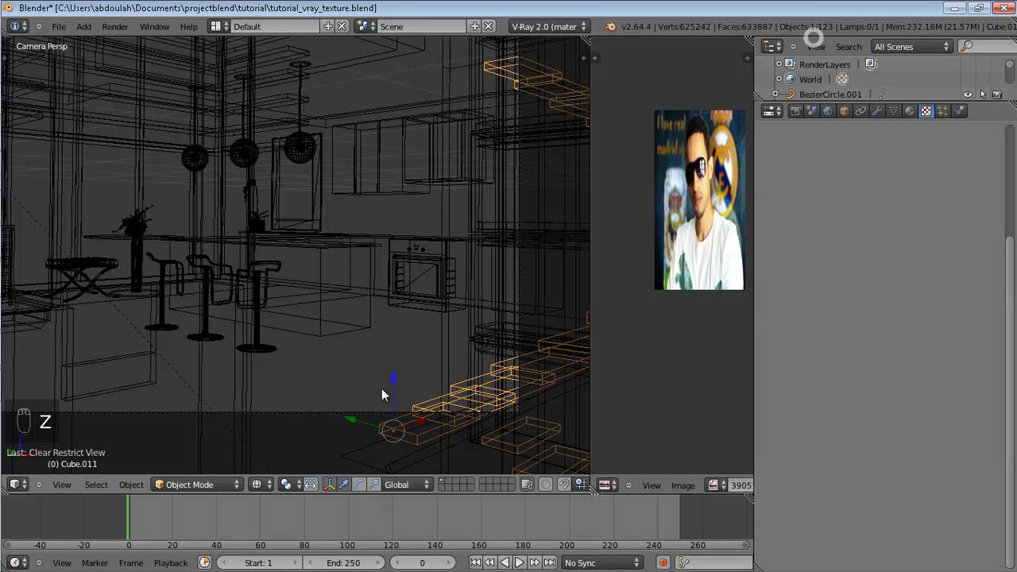
- Isolate the ceiling shelf, select its faces and unwrap them over Wood_by_blank77.jpg
key("shift+h")
key("Tab")
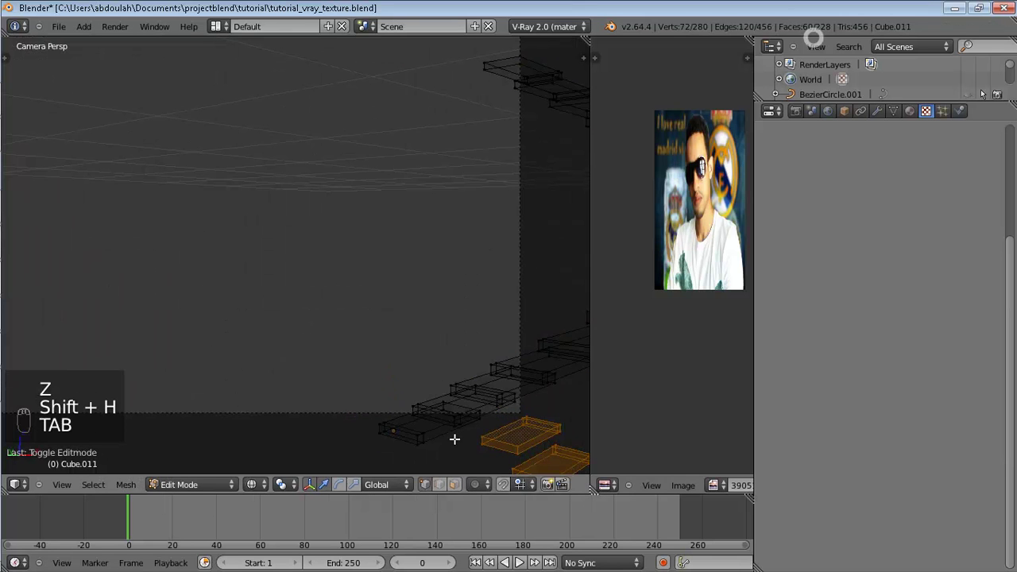
key("a")
key("a")
key("u")
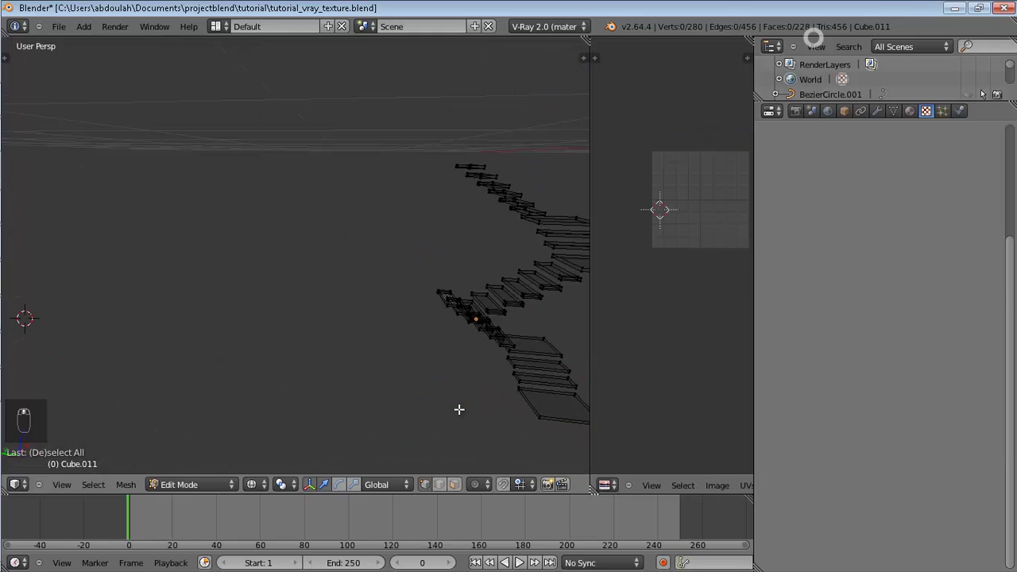
key("KP_0")
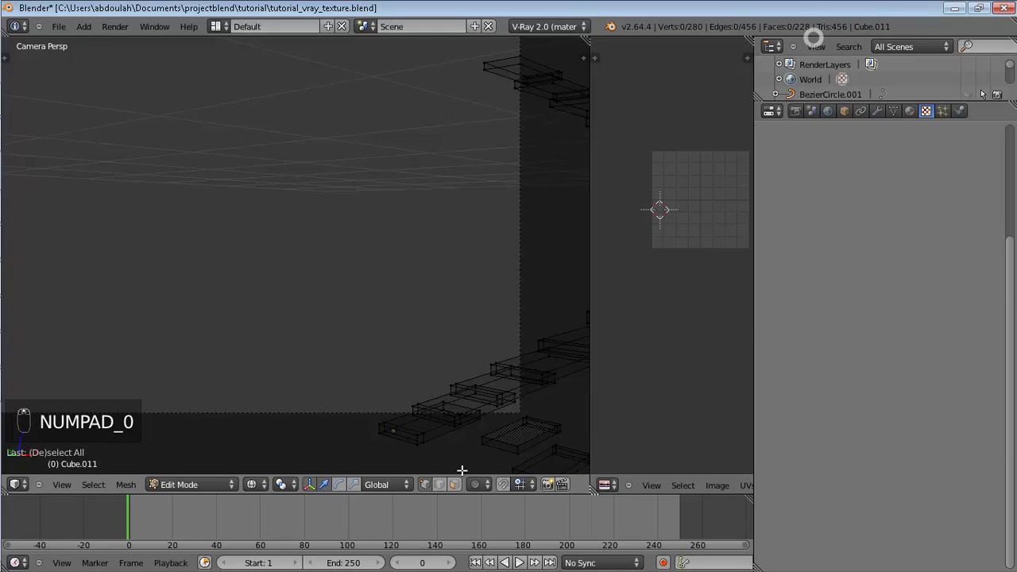
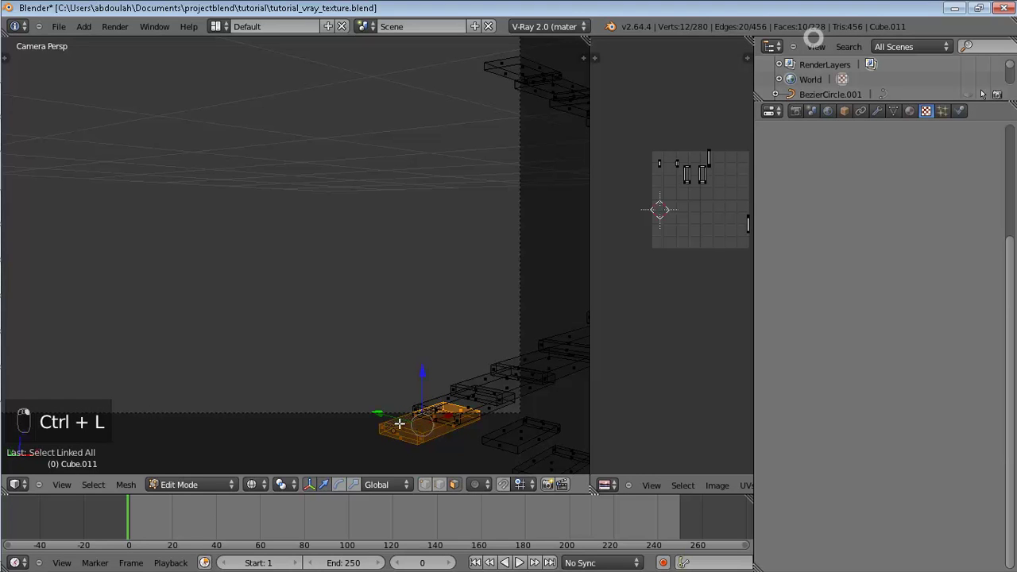
key("u")
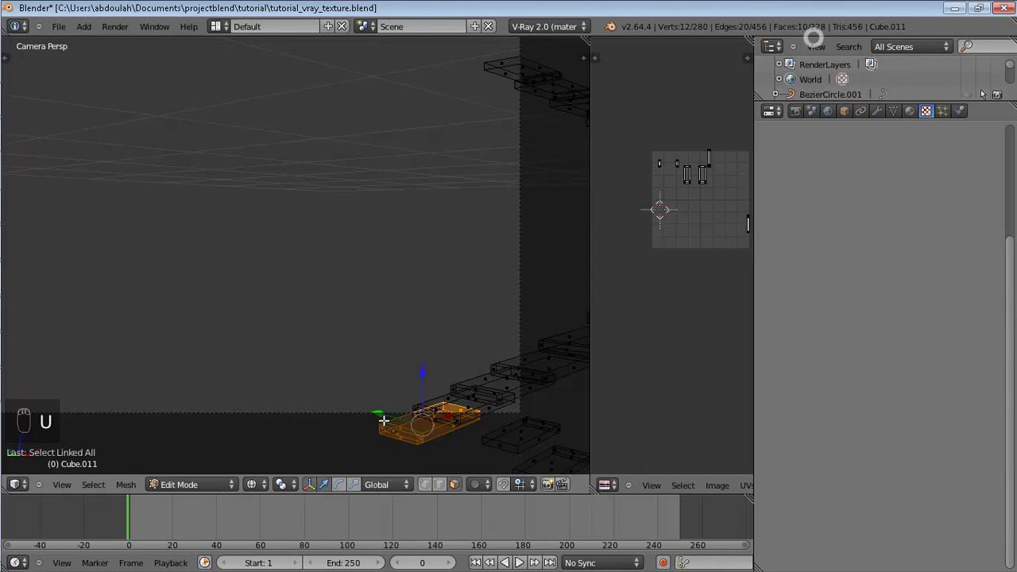
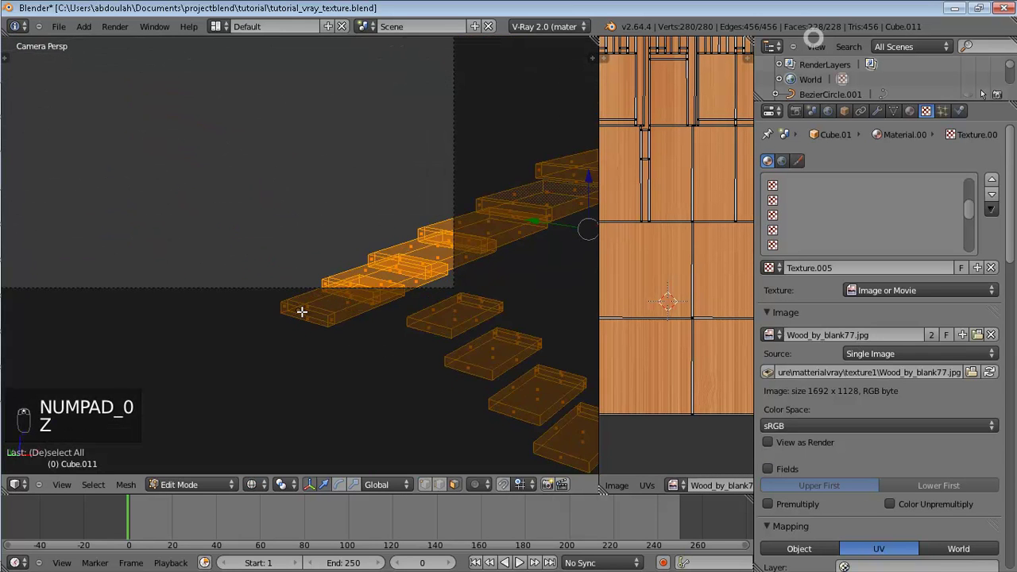
- Leave shelf editing, unhide everything and show the full kitchen in solid shading
key("Tab")
left_click_drag(309, 319, 309, 318)
key("alt+h")
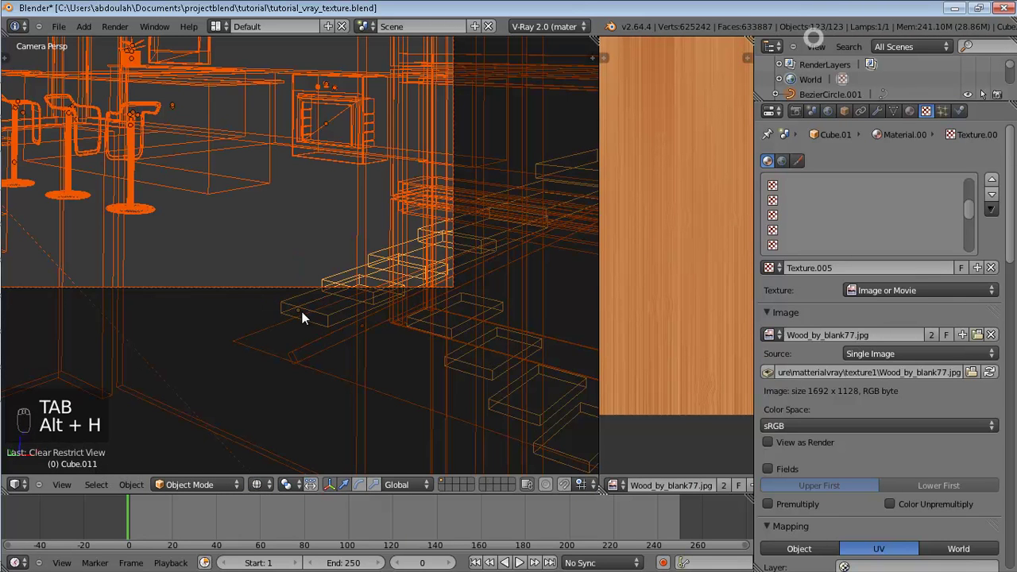
key("z")
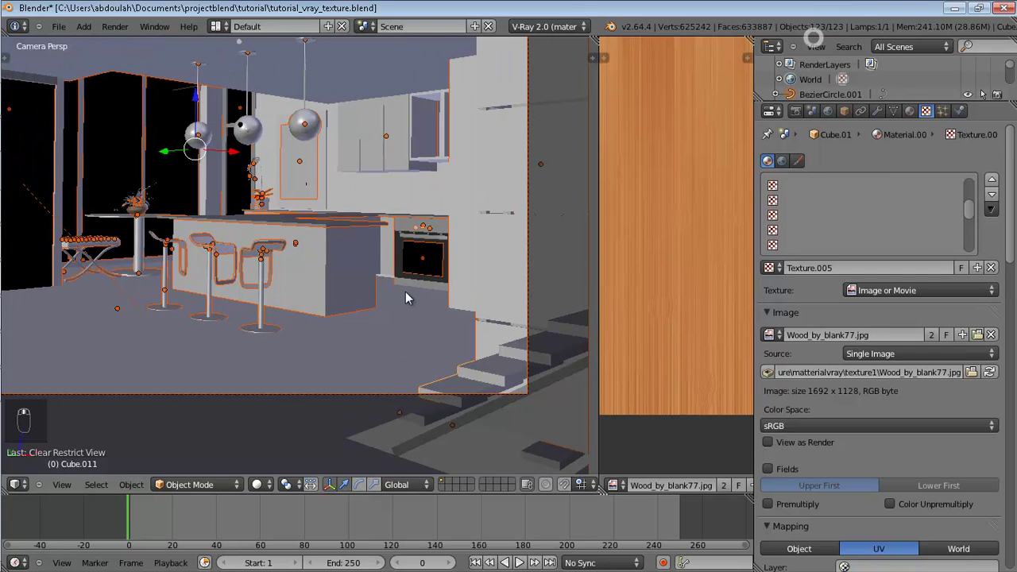
- Save the file and scroll the V-Ray render settings toward the DMC sampler noise threshold
key("z")
key("ctrl+s")
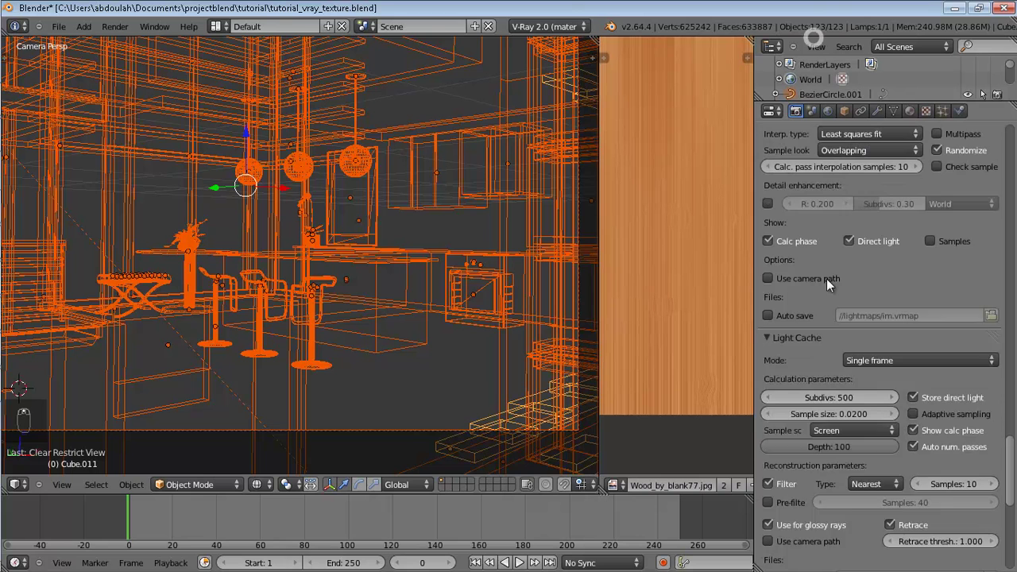
left_click_drag(778, 242, 805, 332)
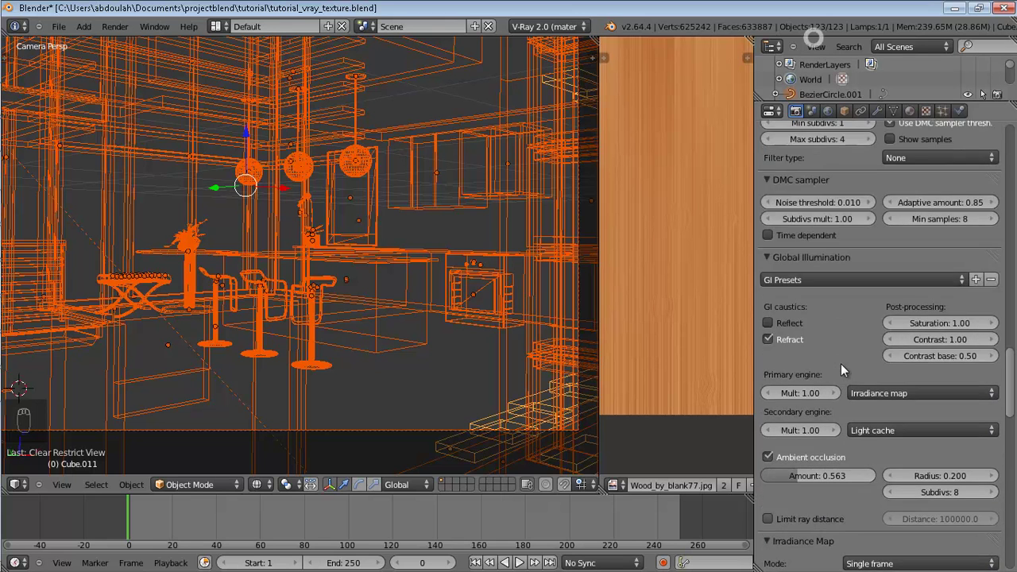
left_click_drag(851, 350, 805, 358)
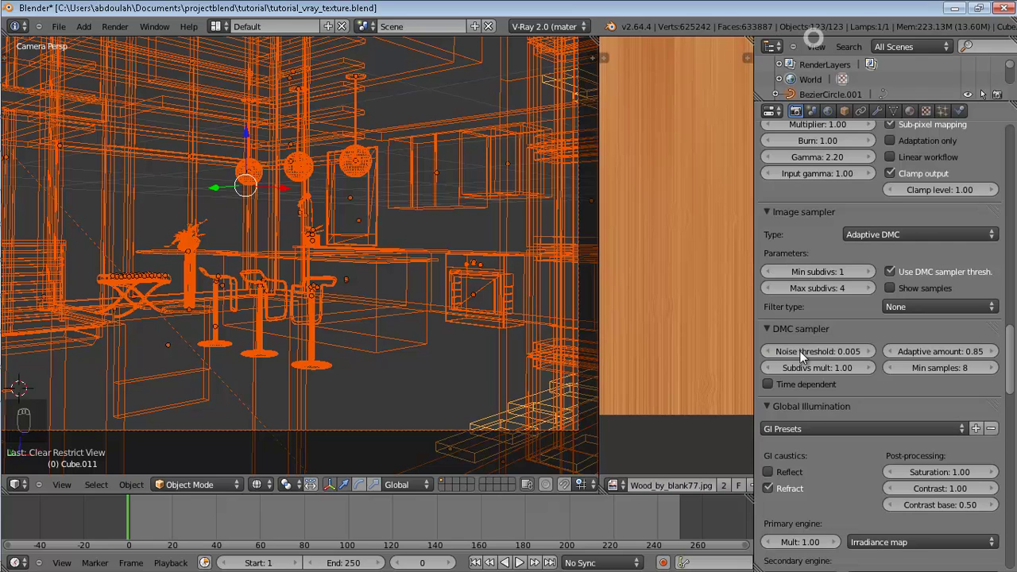
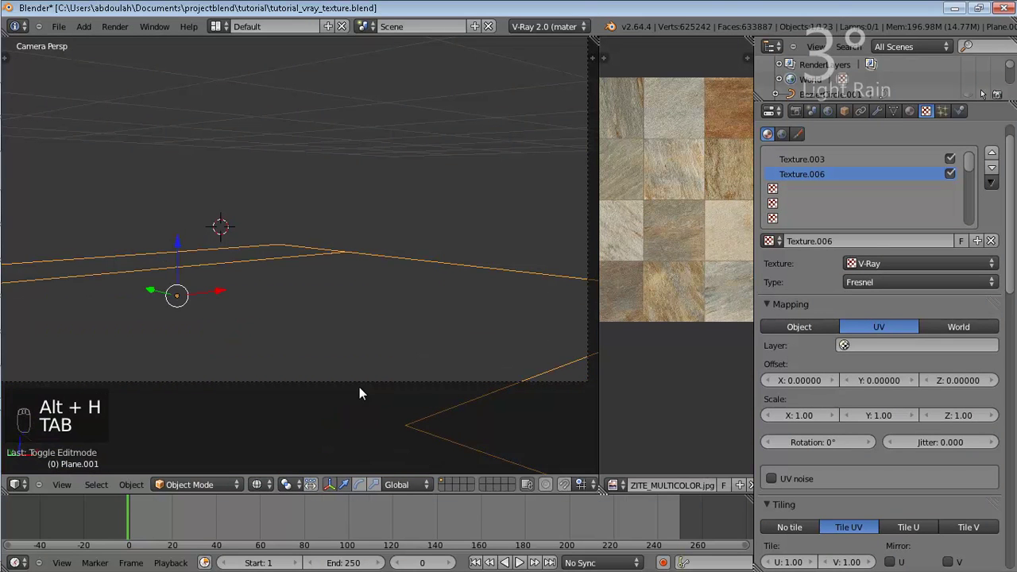
- Return to the full kitchen camera view and bring up the wooden counter's material settings
key("alt+h")
key("KP_0")
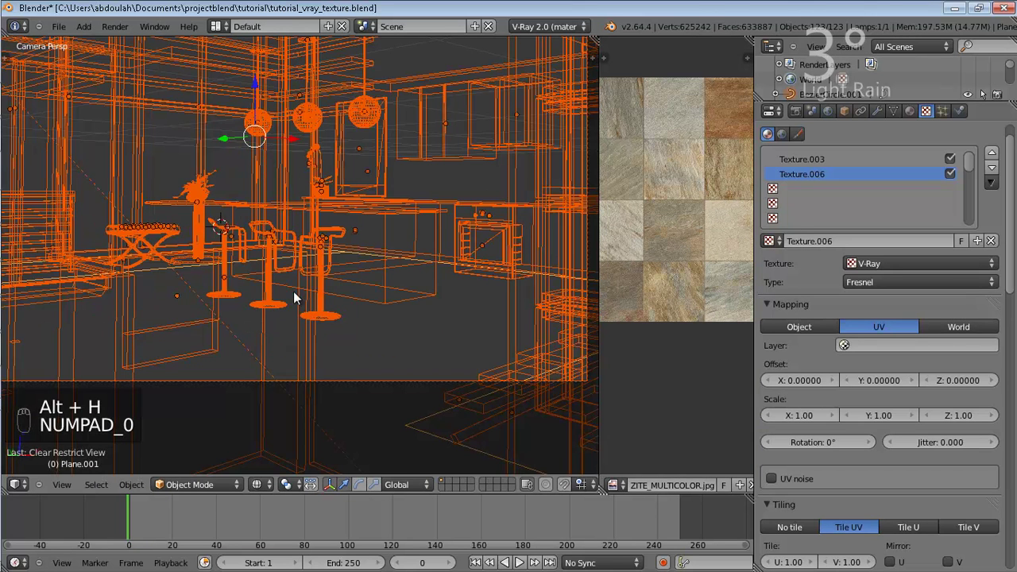
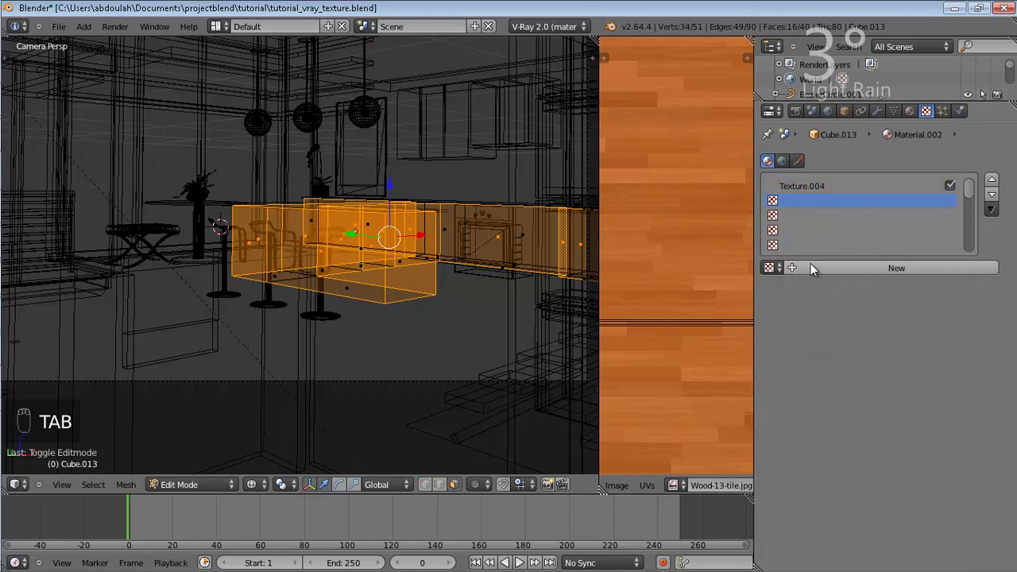
left_click_drag(817, 271, 880, 279)
left_click(899, 301)
- Enable Fresnel reflections in the counter's V-Ray material parameters
left_click(877, 394)
left_click(872, 410)
left_click(881, 300)
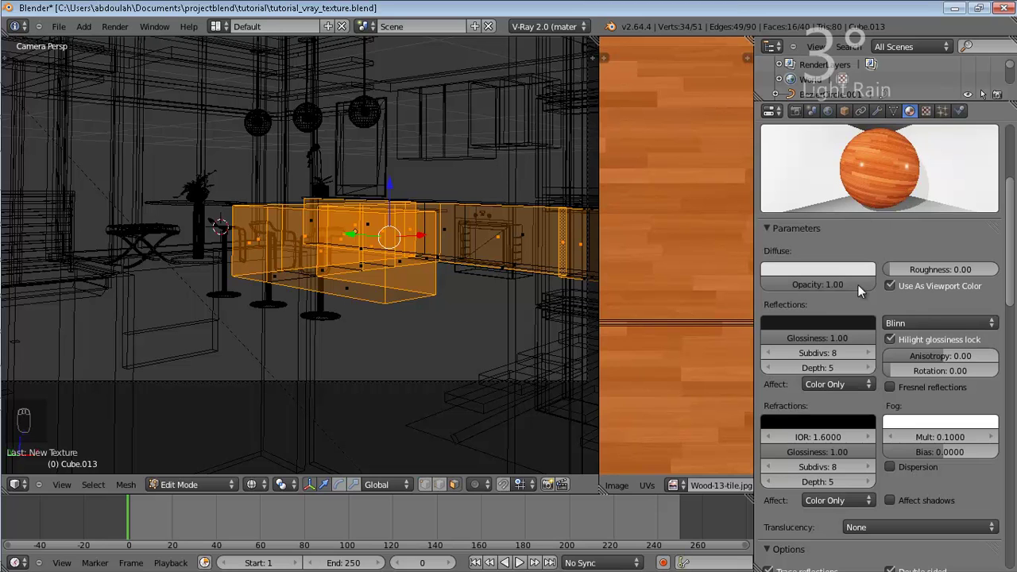
left_click(874, 383)
left_click(867, 325)
left_click(867, 326)
left_click(867, 327)
left_click(867, 329)
double_click(867, 328)
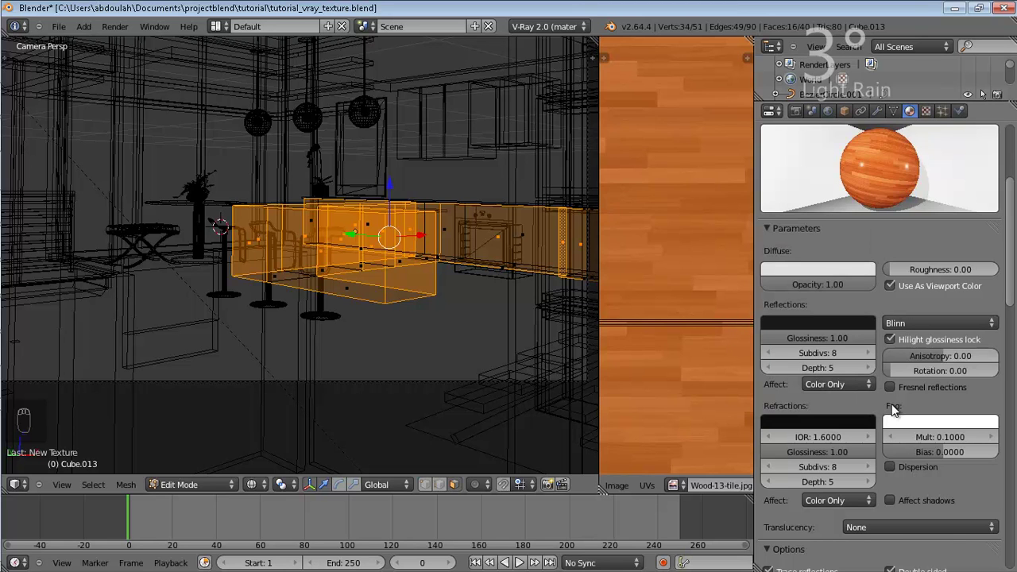
- Enable Fresnel reflections on the wood material, then frame the tall cabinet unit to inspect its glass-like material (IOR 1.55)
left_click_drag(897, 395, 368, 252)
key("Tab")
left_click_drag(260, 162, 718, 246)
middle_click(718, 246)
middle_click(842, 270)
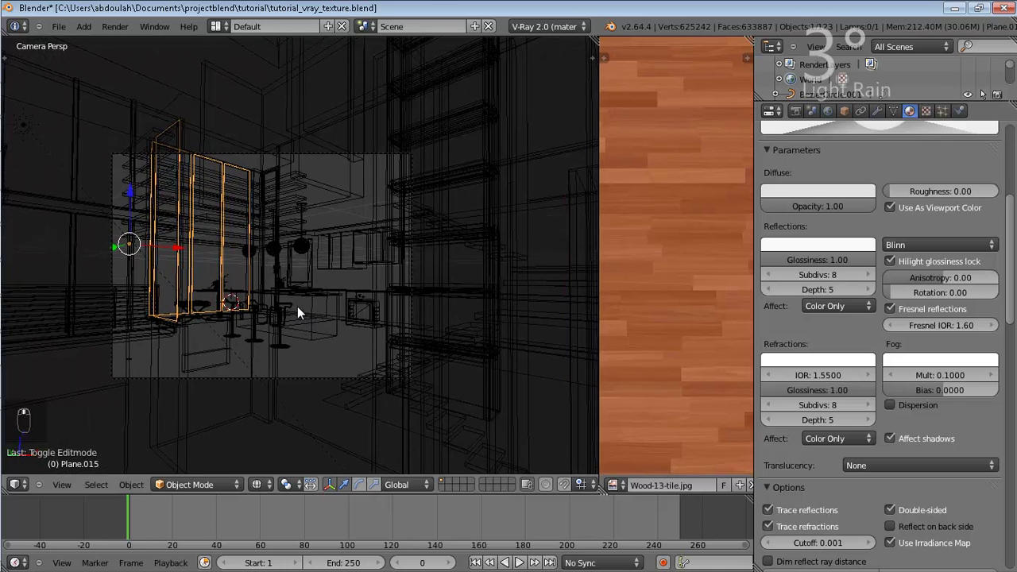
- Set Irradiance Map max rate -2, Clr thresh 0.40, Nrm thresh 0.30 and Density-based sample lookup
left_click_drag(302, 310, 695, 79)
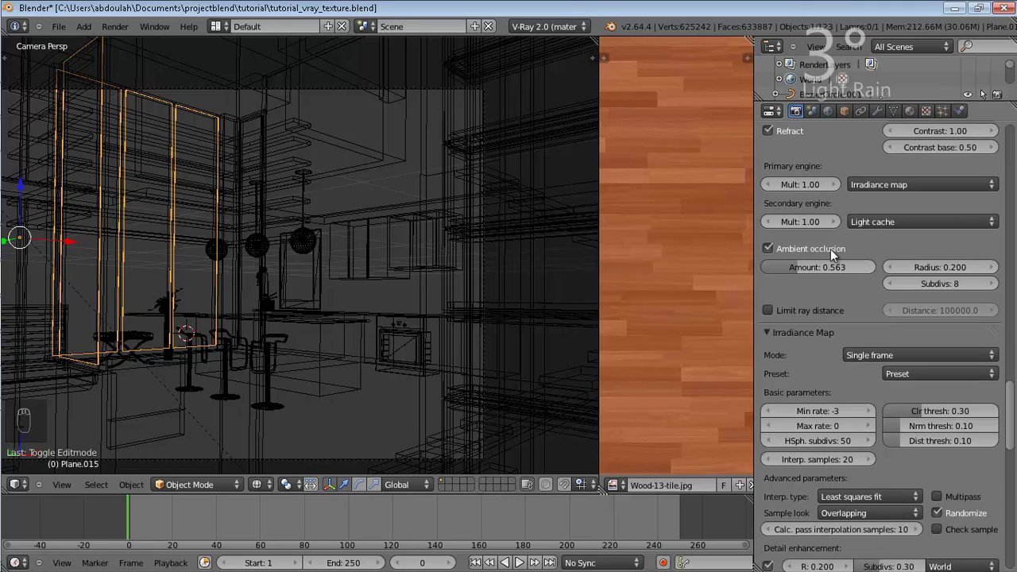
left_click_drag(796, 270, 858, 245)
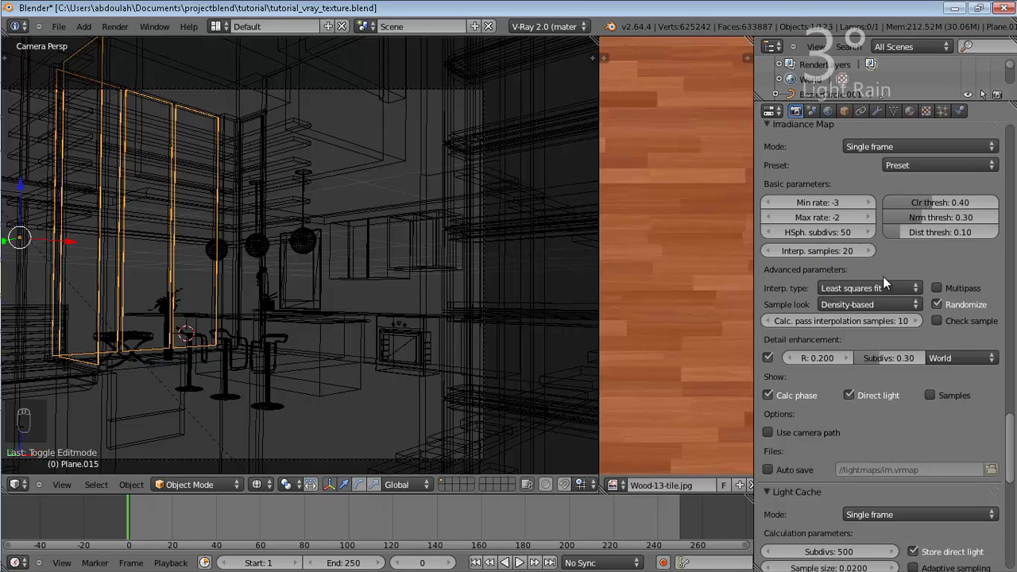
left_click_drag(947, 289, 216, 260)
- Save the kitchen .blend file with the 1024 x 733 render settings
key("ctrl+s")
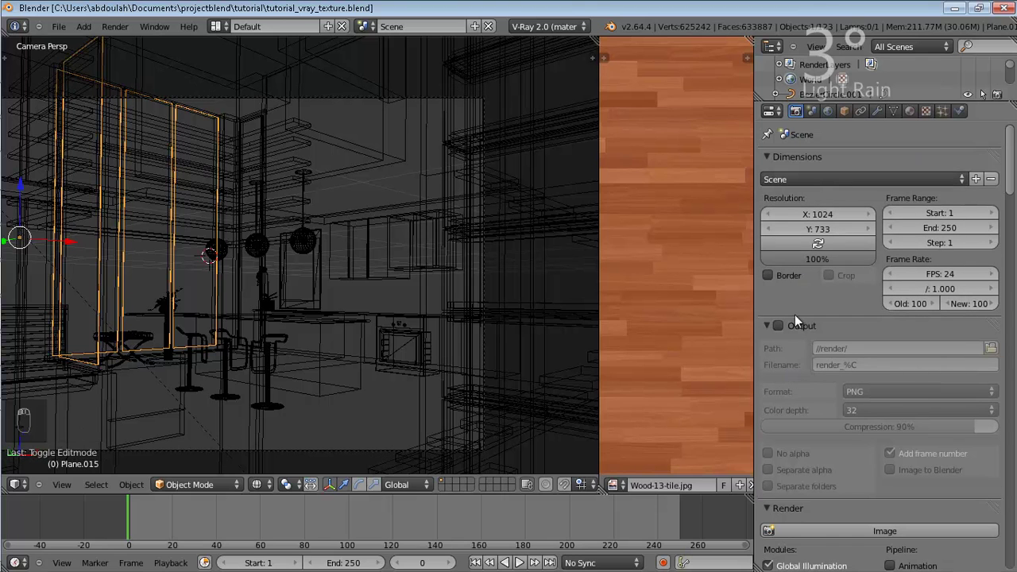
left_click_drag(391, 284, 285, 283)
- Check the pendant lights in solid shading, then move the view down to the bar stools
key("z")
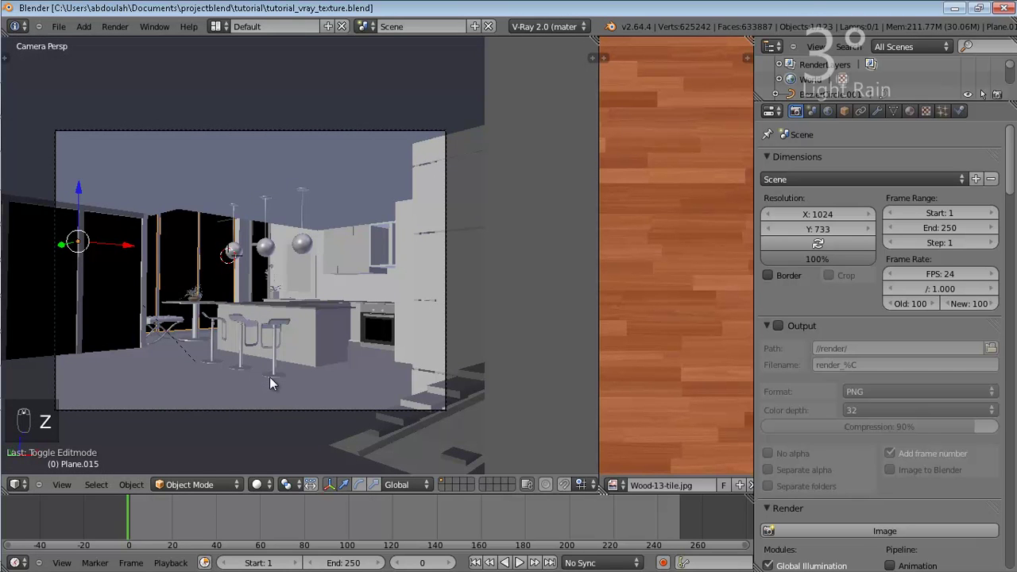
middle_click(274, 381)
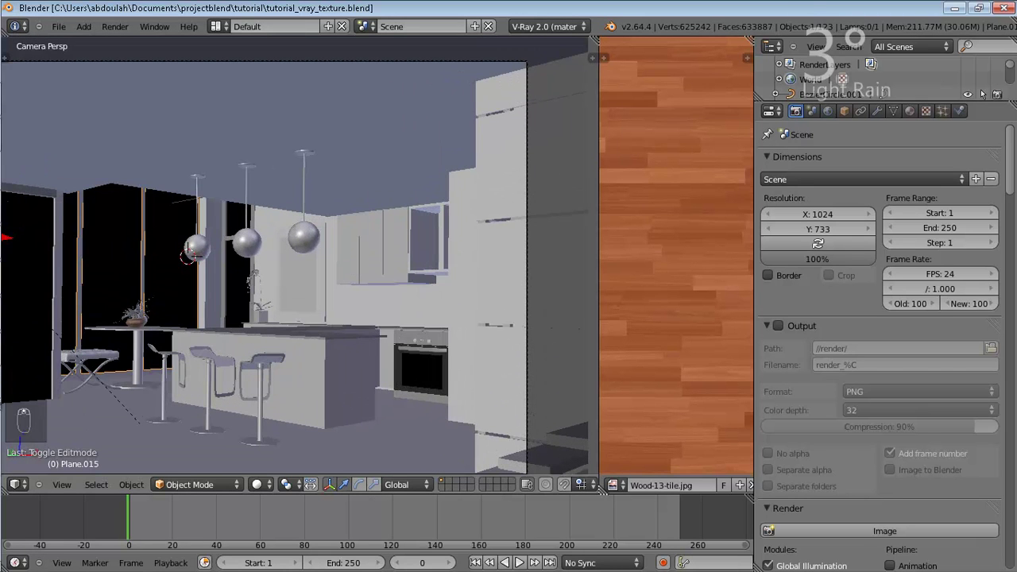
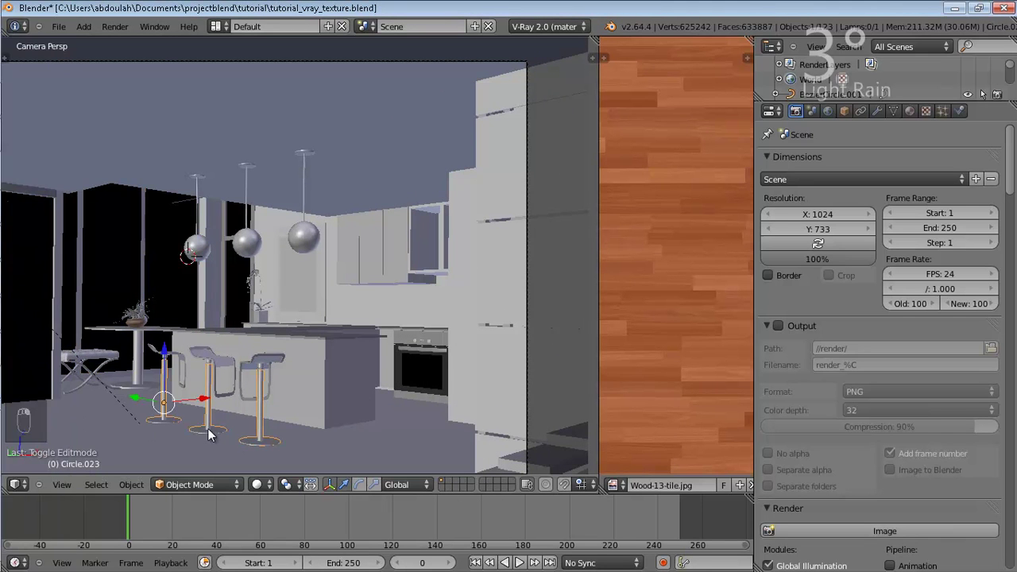
key("z")
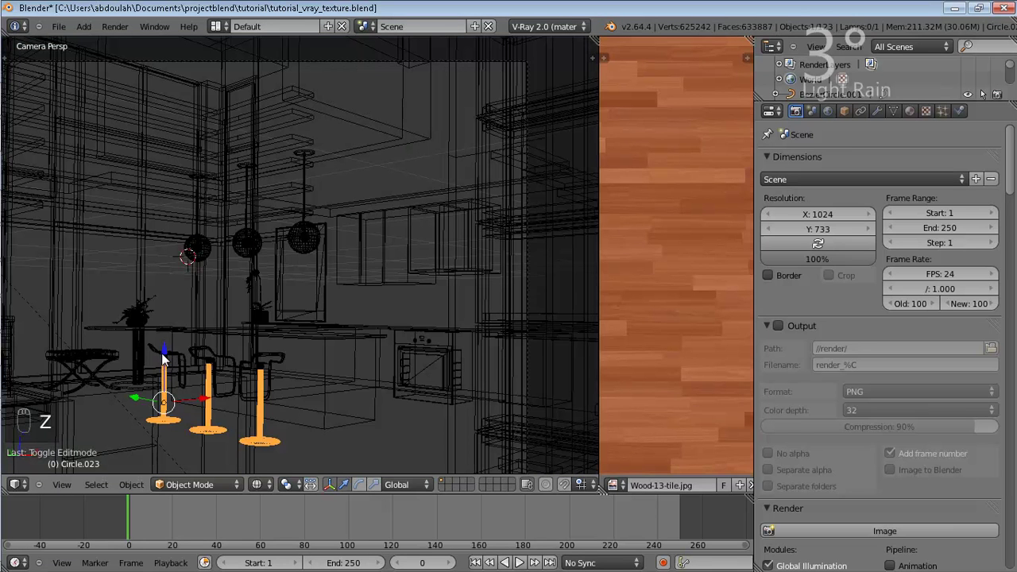
middle_click(178, 363)
key("z")
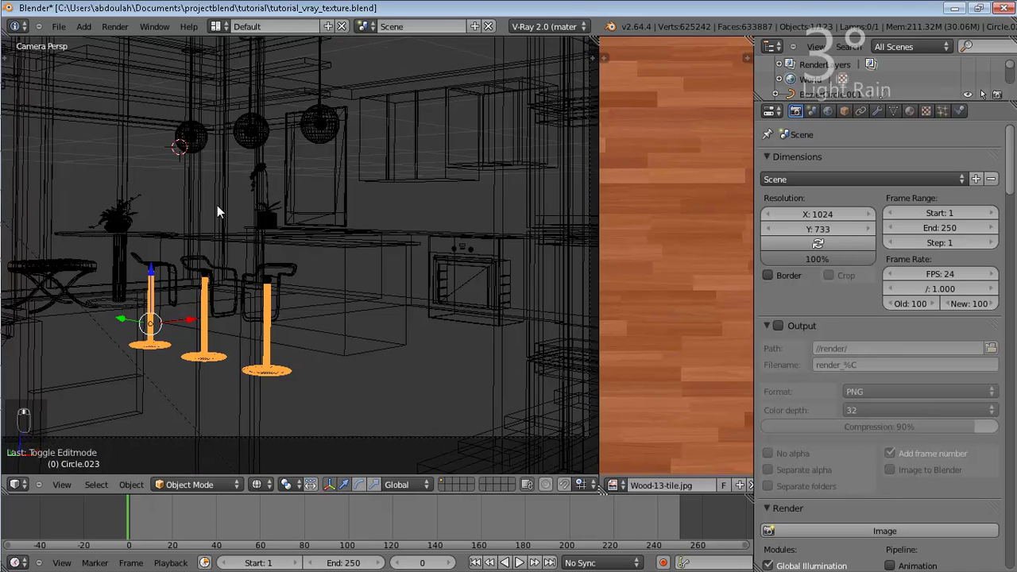
- Box-select and hide the kitchen objects standing in front of the bar stools
key("b")
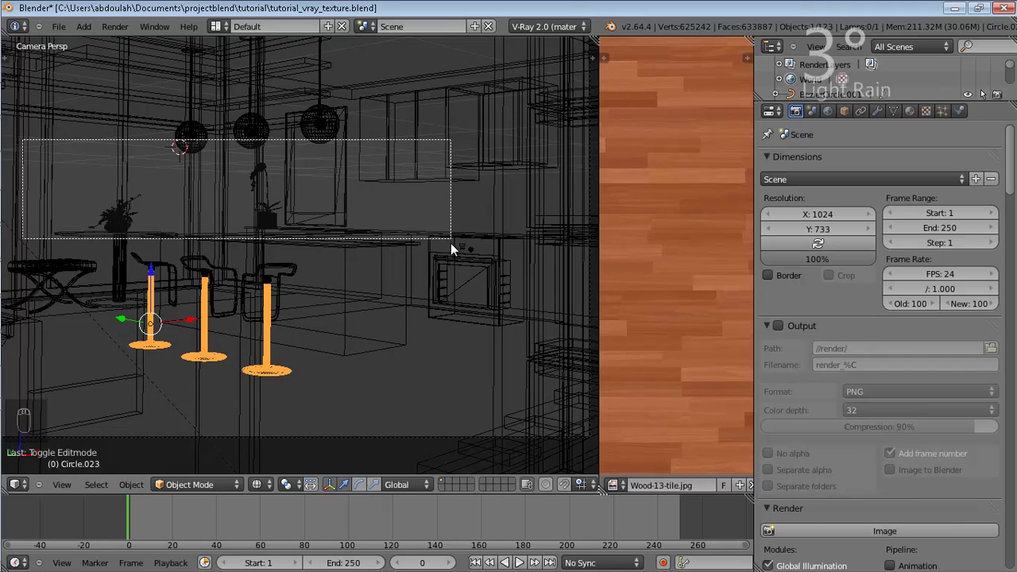
key("h")
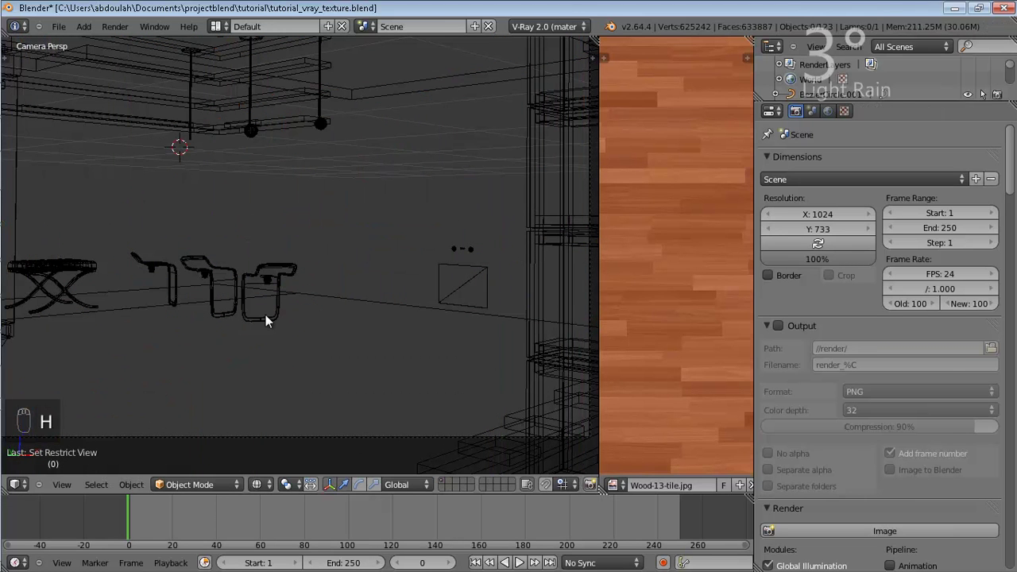
key("ctrl+z")
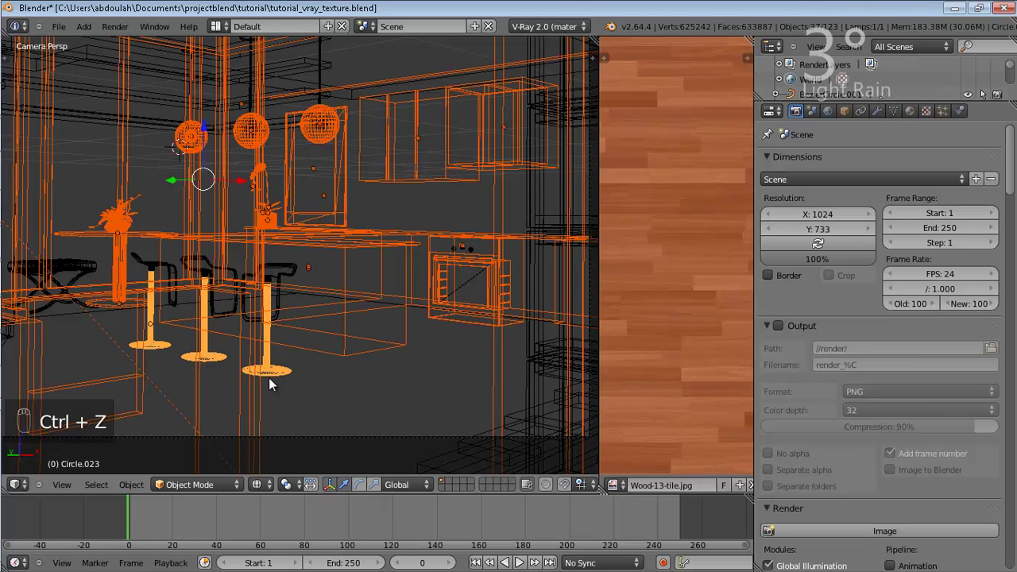
left_click_drag(272, 382, 236, 363)
key("h")
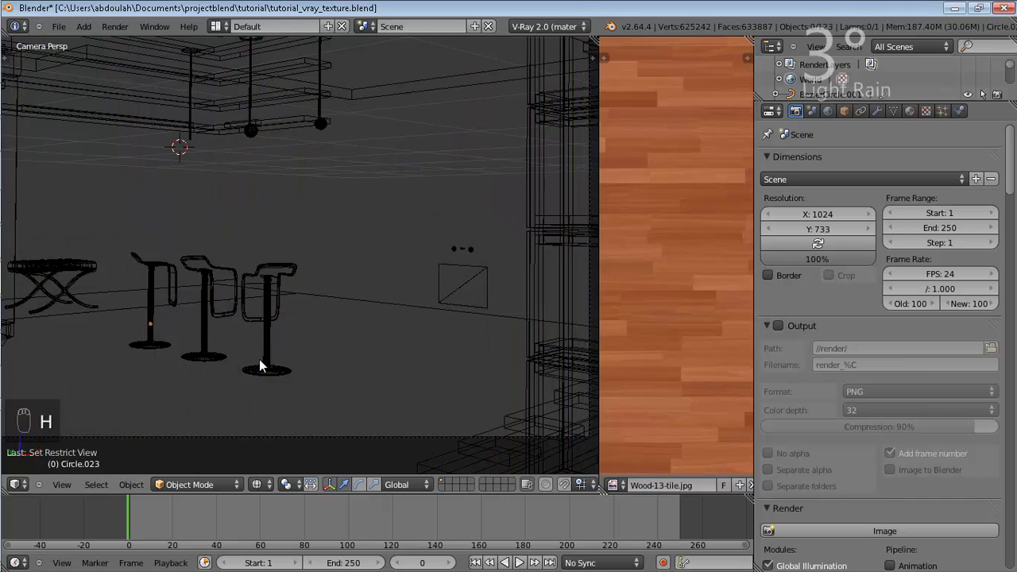
key("z")
left_click_drag(269, 362, 215, 291)
key("z")
- Select the three bar stools in solid shading, try spreading them apart and undo the move
key("b")
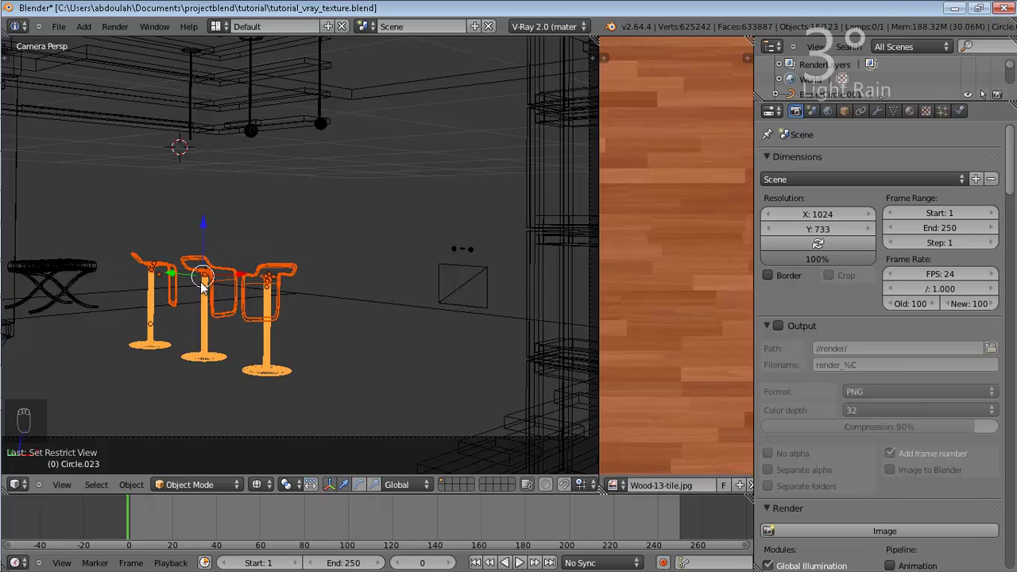
key("z")
left_click_drag(205, 253, 204, 252)
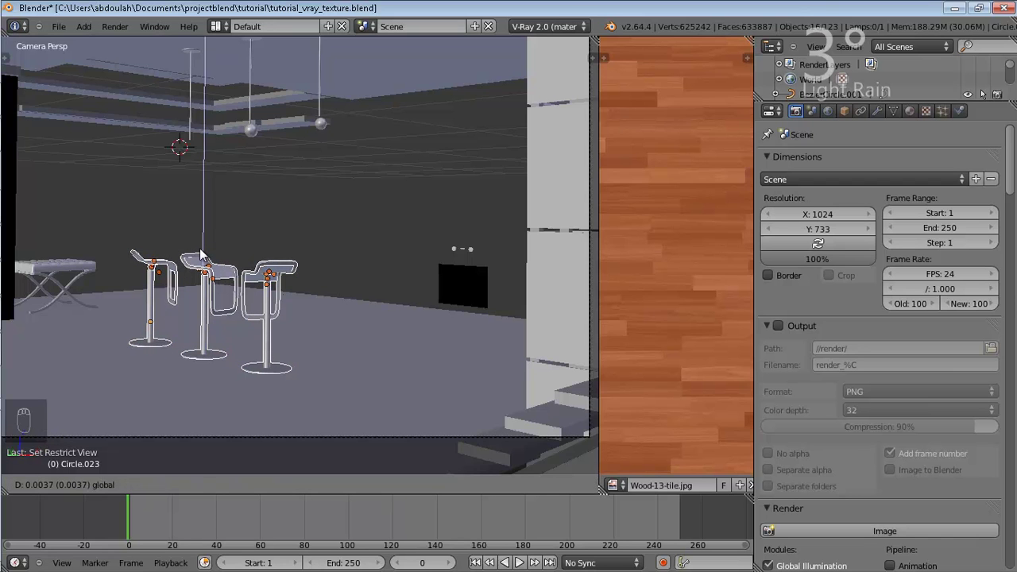
key("z")
key("z")
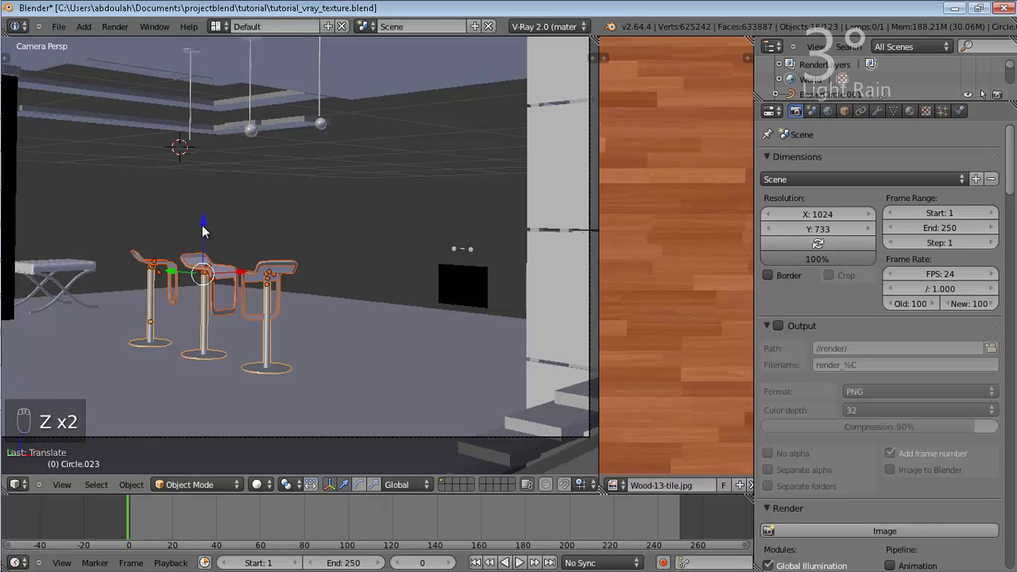
left_click_drag(208, 228, 208, 231)
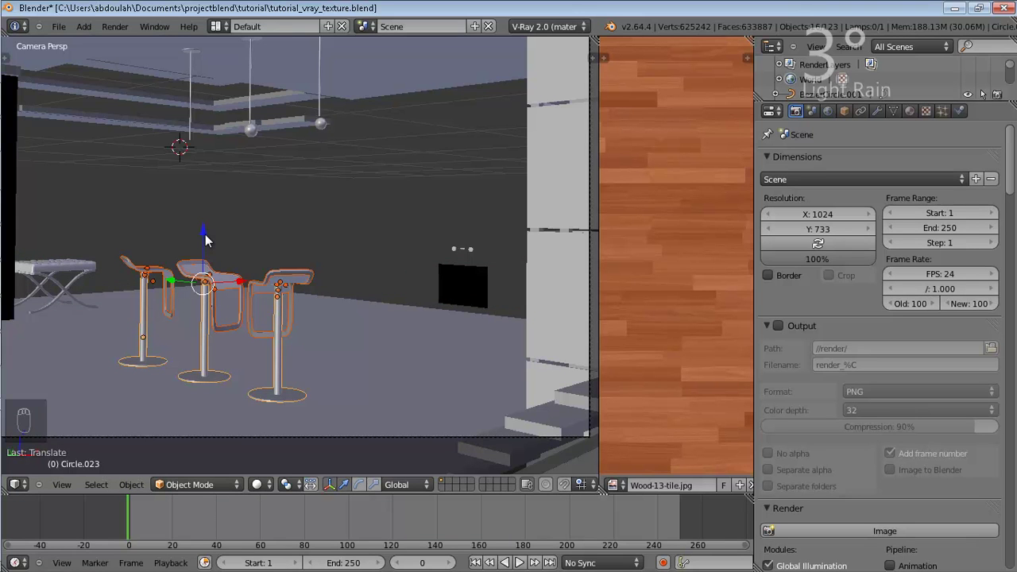
key("ctrl+z")
left_click_drag(221, 262, 214, 321)
key("KP_1")
key("z")
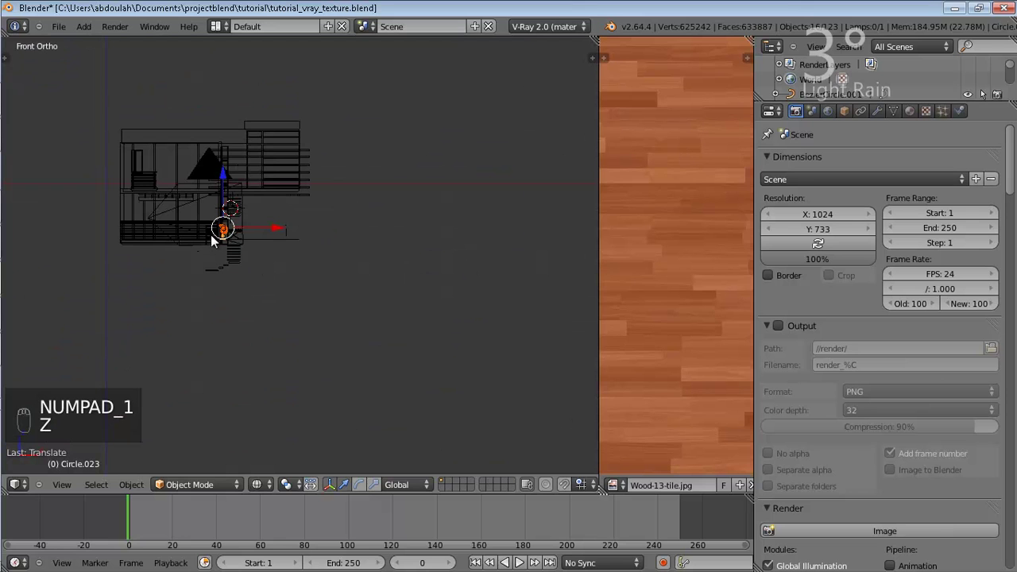
left_click_drag(220, 244, 371, 243)
left_click_drag(370, 243, 370, 243)
key("shift+h")
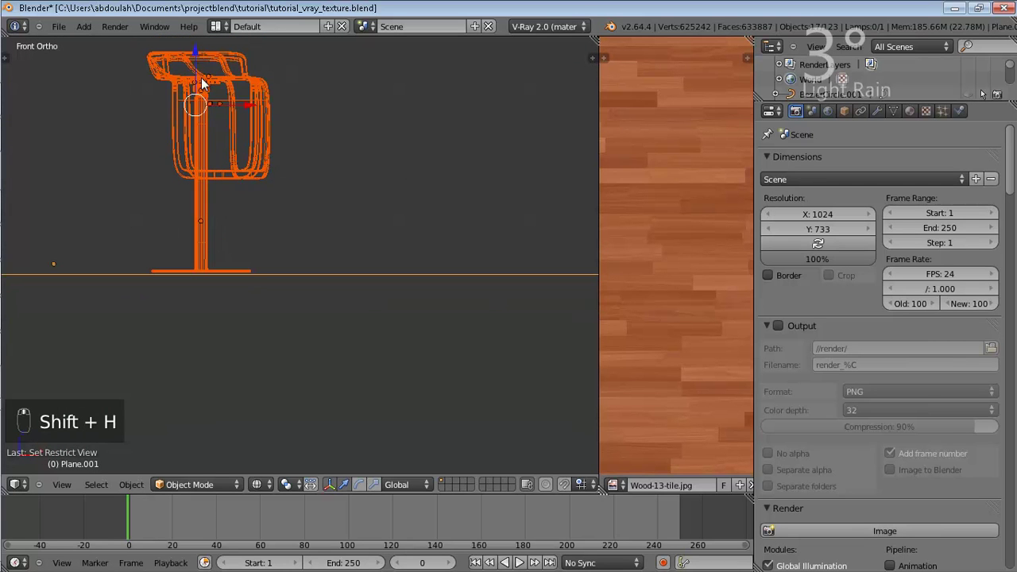
left_click_drag(196, 54, 255, 202)
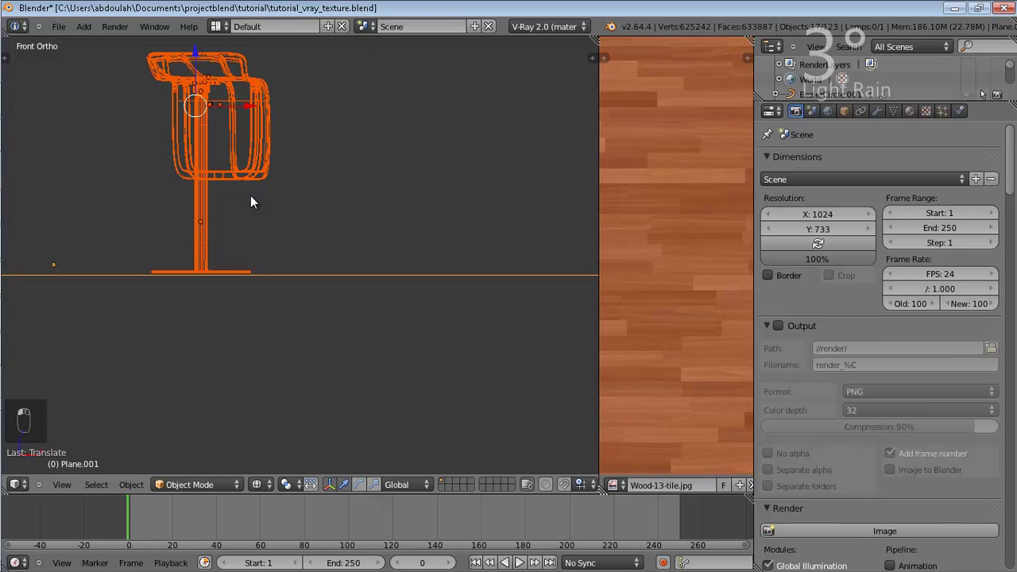
key("ctrl+z")
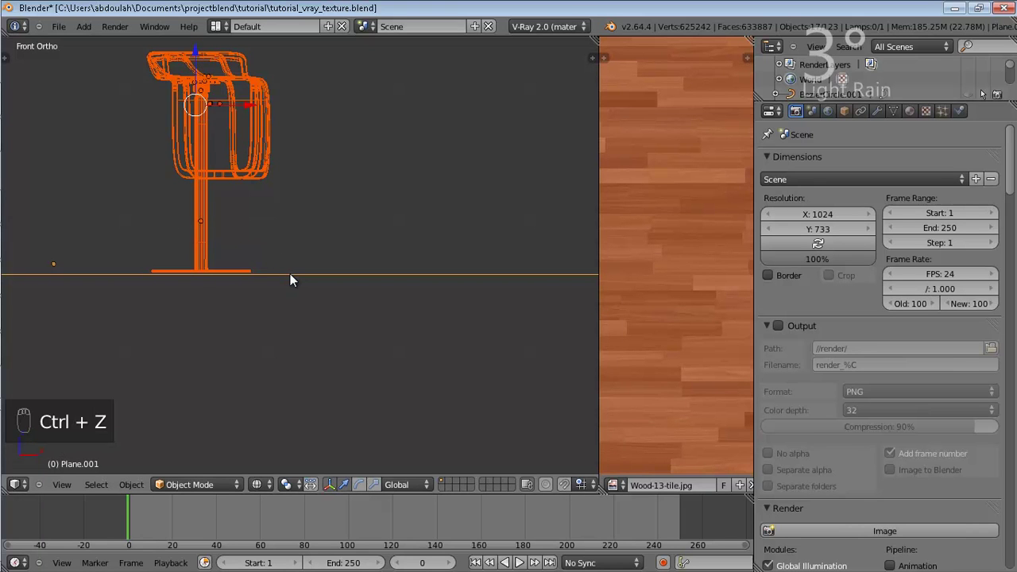
left_click_drag(296, 281, 211, 45)
left_click_drag(211, 46, 214, 248)
left_click_drag(214, 248, 214, 248)
key("g")
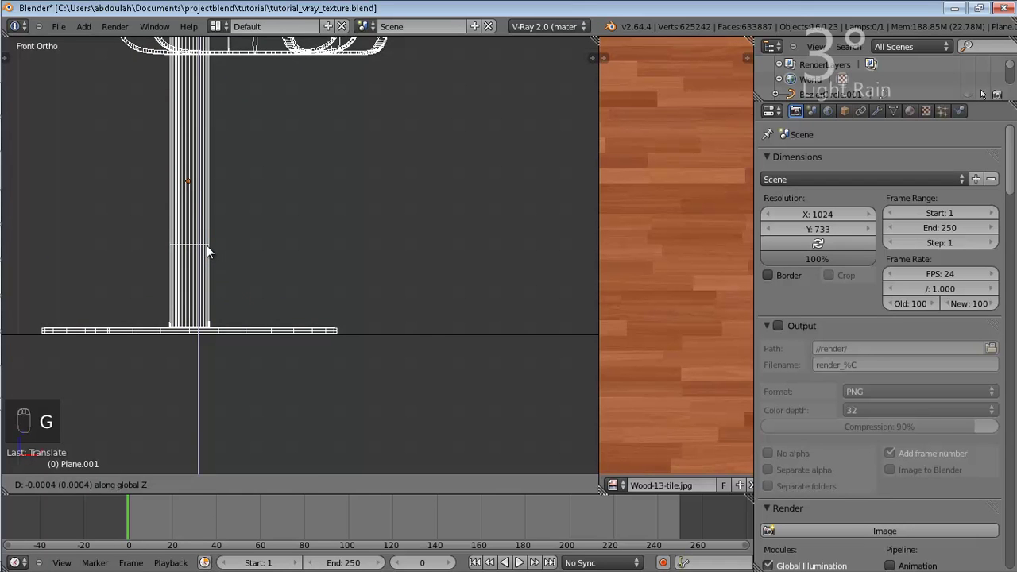
left_click(213, 250)
left_click_drag(272, 259, 245, 216)
key("KP_0")
key("z")
- Unhide all kitchen objects, deselect everything and zoom out to see the whole camera frame
key("z")
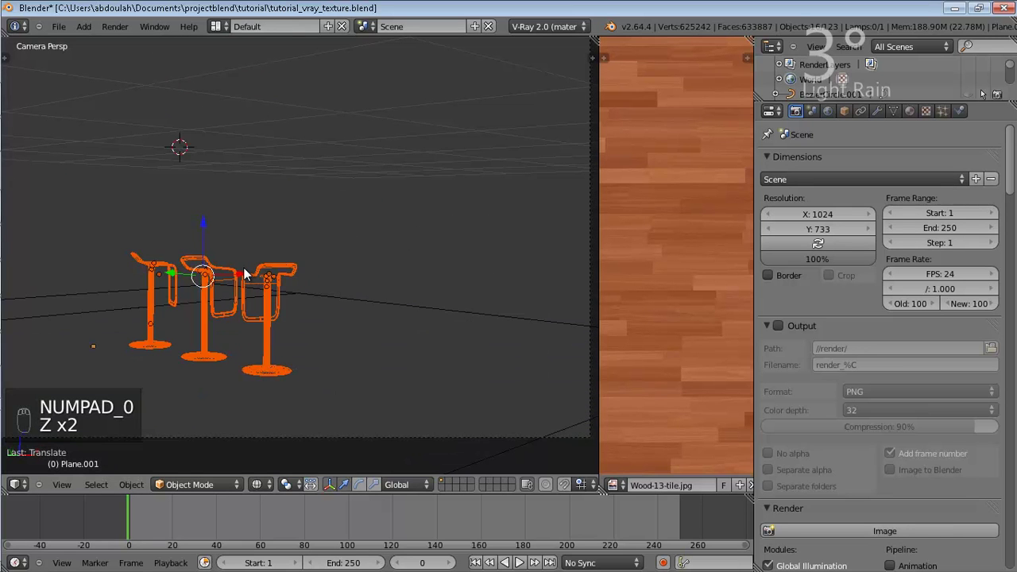
key("alt+h")
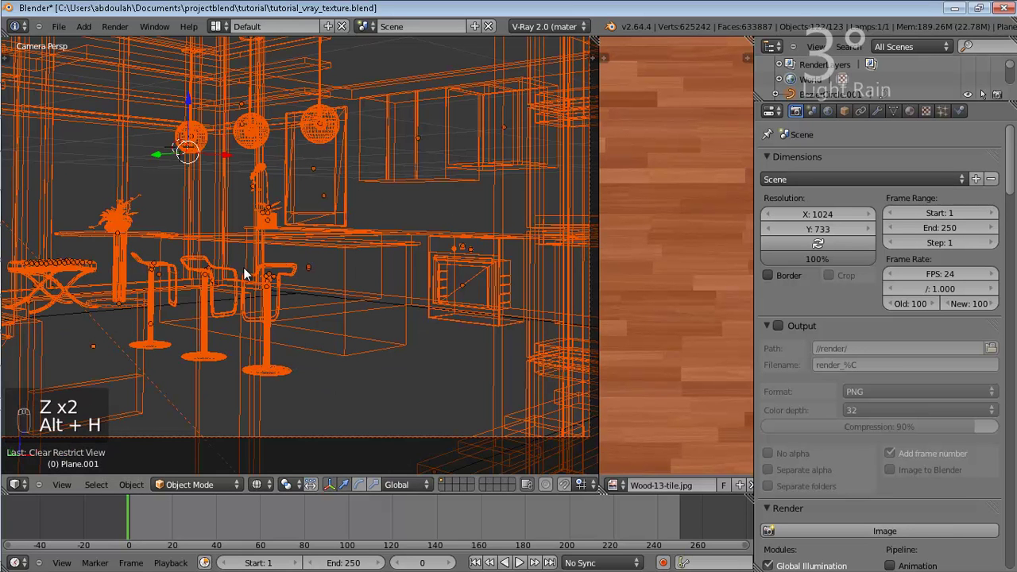
key("a")
key("z")
key("z")
key("z")
key("z")
key("a")
left_click_drag(270, 246, 313, 295)
key("a")
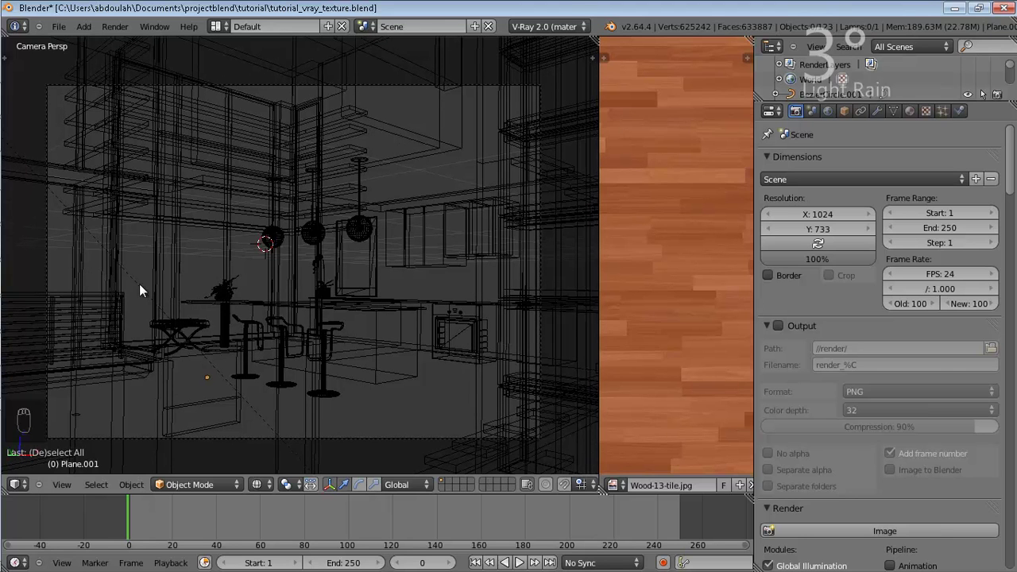
left_click_drag(142, 288, 160, 272)
- Check the camera in front, right and top ortho views and rotate it to aim across the kitchen
key("KP_1")
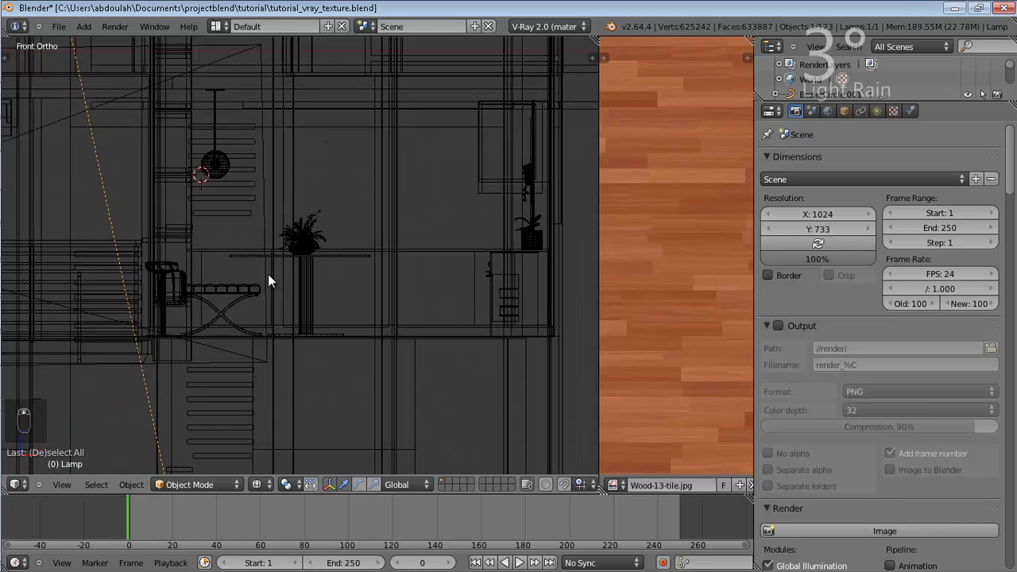
key("KP_3")
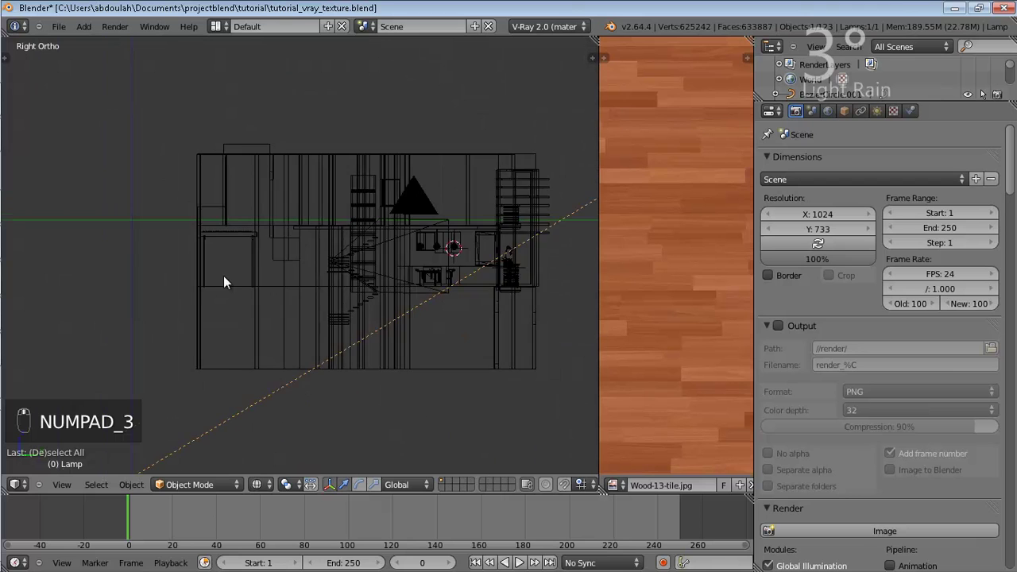
key("r")
left_click_drag(345, 313, 345, 313)
key("KP_7")
double_click(333, 307)
key("r")
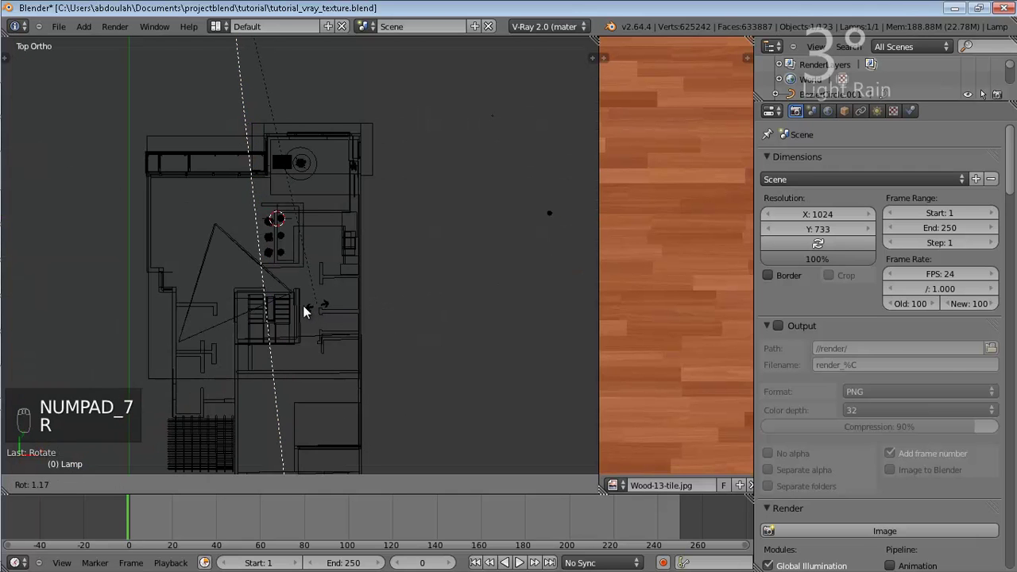
left_click_drag(233, 287, 343, 306)
- Reposition the camera within the kitchen plan view
key("g")
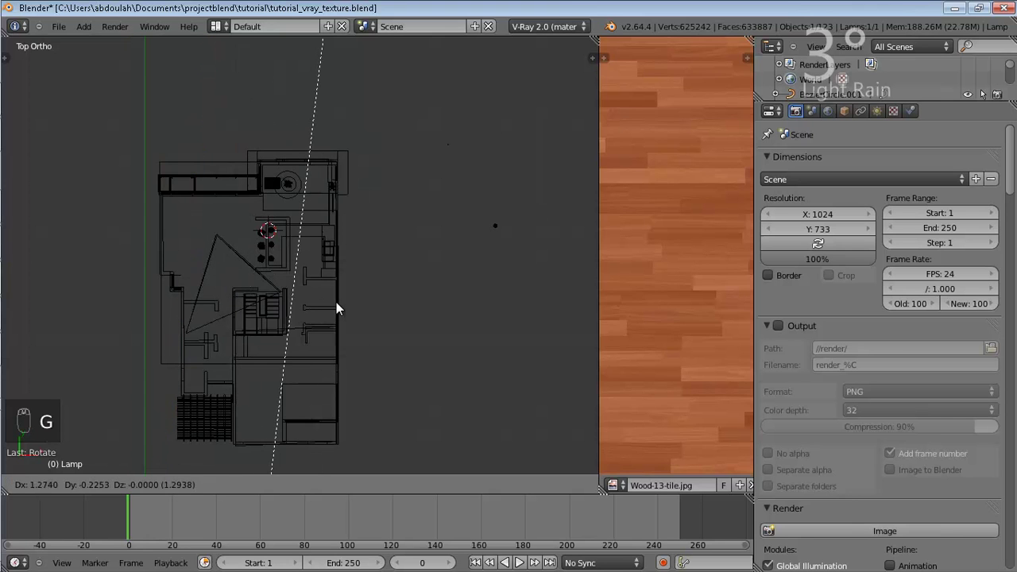
left_click_drag(243, 280, 244, 267)
left_click_drag(244, 267, 322, 358)
key("g")
left_click(322, 357)
key("s")
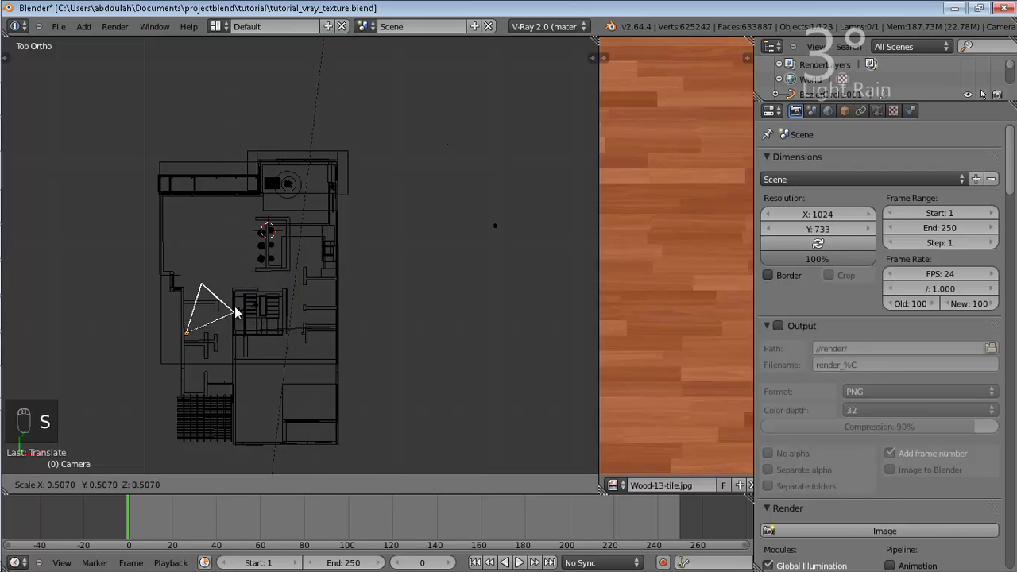
left_click_drag(225, 305, 225, 306)
key("KP_0")
left_click_drag(240, 305, 237, 302)
- Look through the camera at the new wider framing with the three pendant lights, shown in wireframe
key("z")
key("KP_0")
key("KP_0")
key("z")
key("KP_0")
key("KP_0")
key("KP_0")
key("KP_0")
key("KP_0")
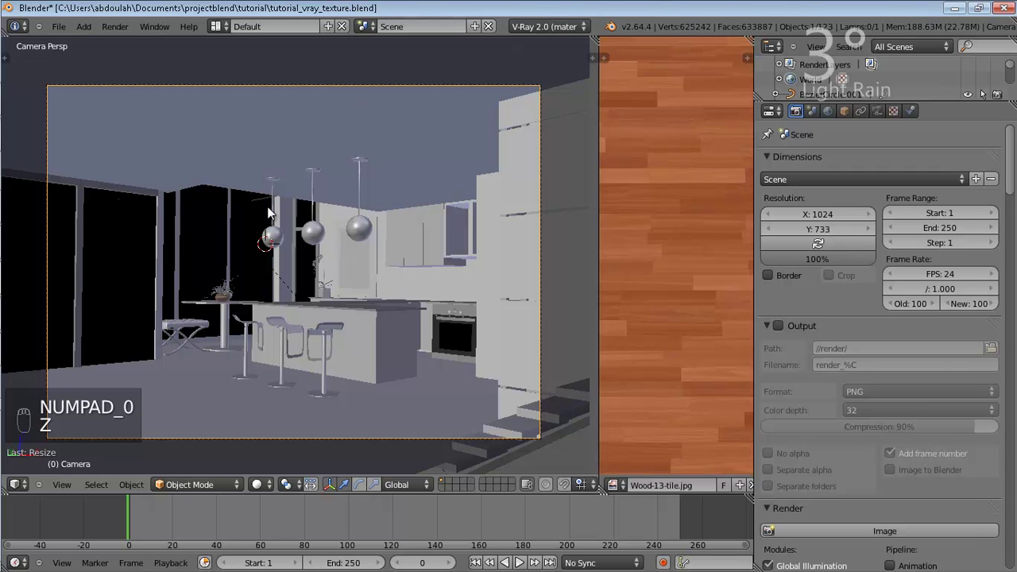
left_click(282, 198)
key("z")
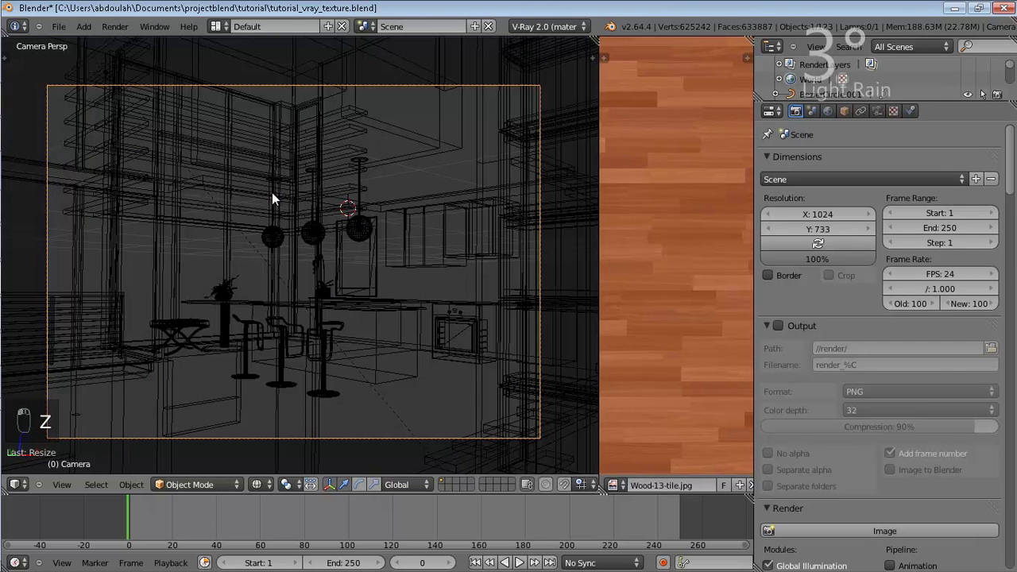